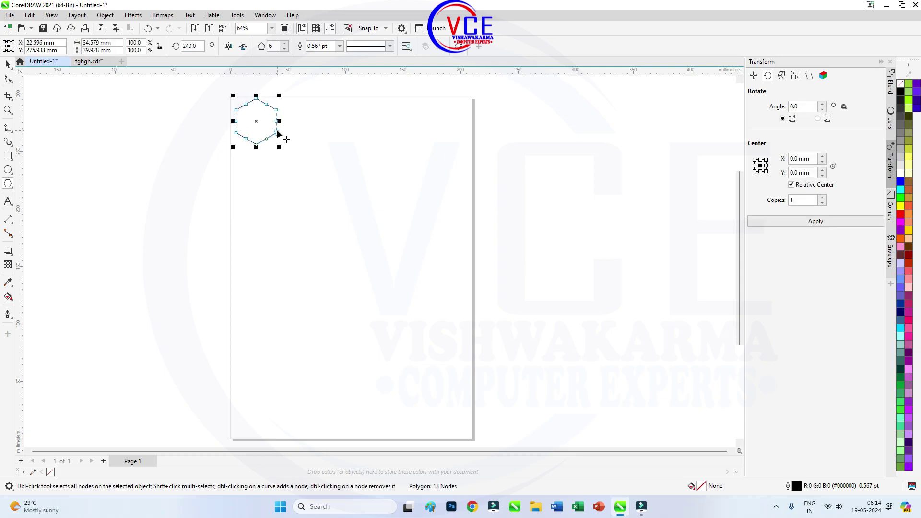
Step: Give the hexagon a 12 pt black outline and bring up its Outline Pen settings
key(F10)
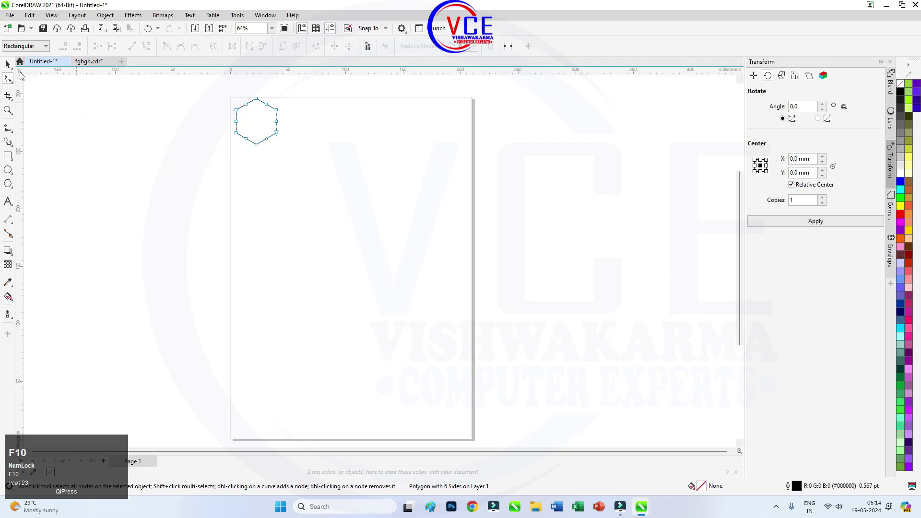
click(11, 66)
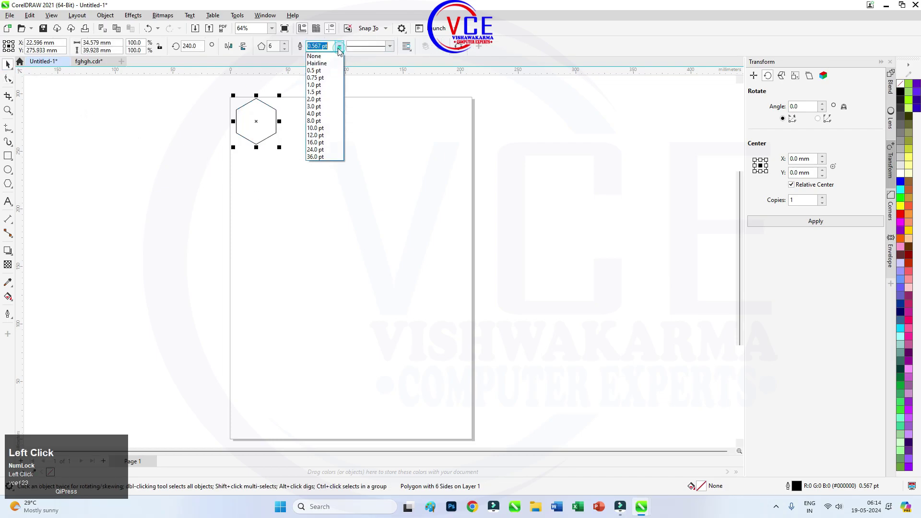
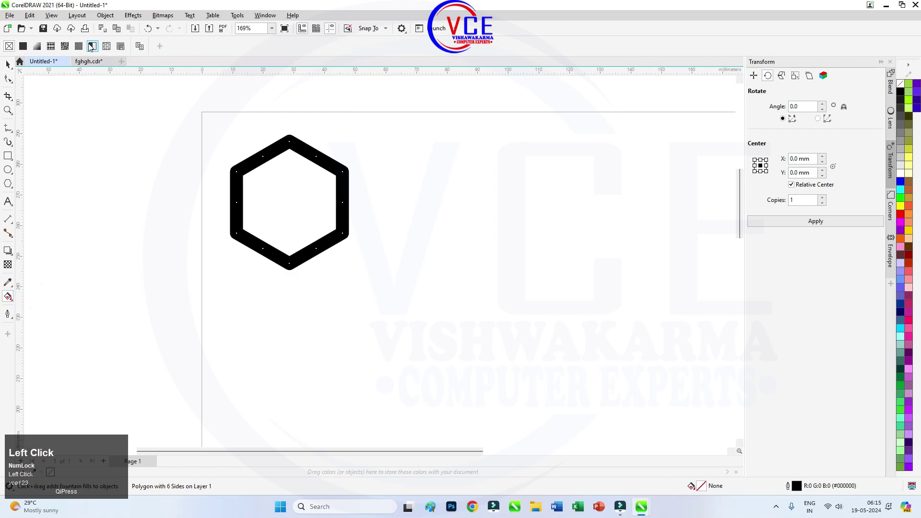
click(12, 316)
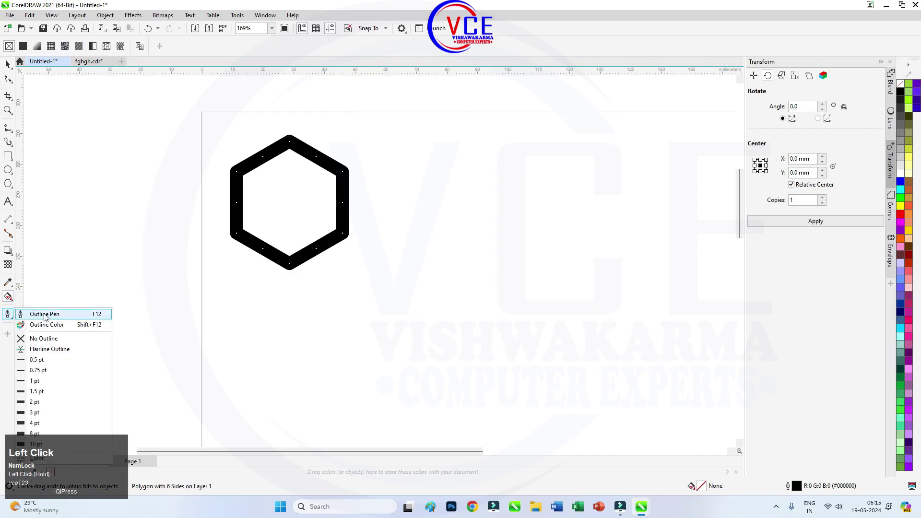
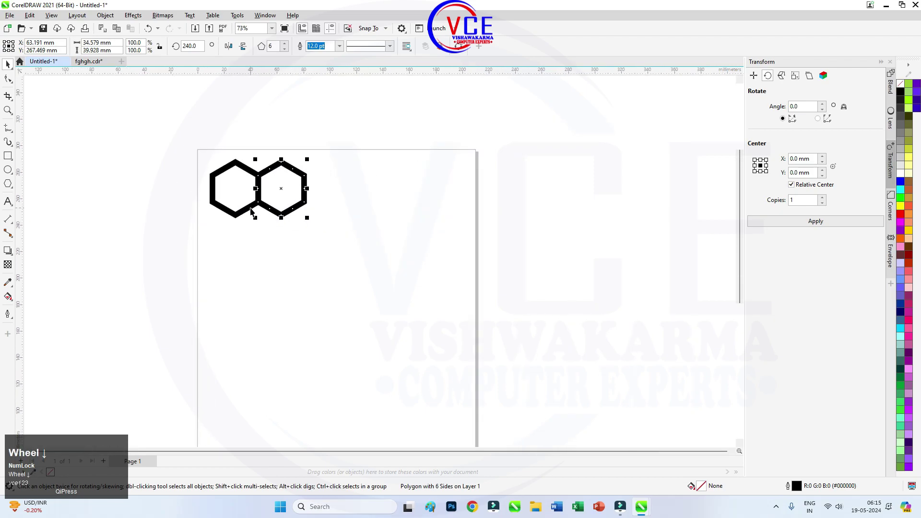
Step: Duplicate the hexagon with Ctrl+D into a row, then rows downward into a full honeycomb grid, and deselect
key(ctrl+d)
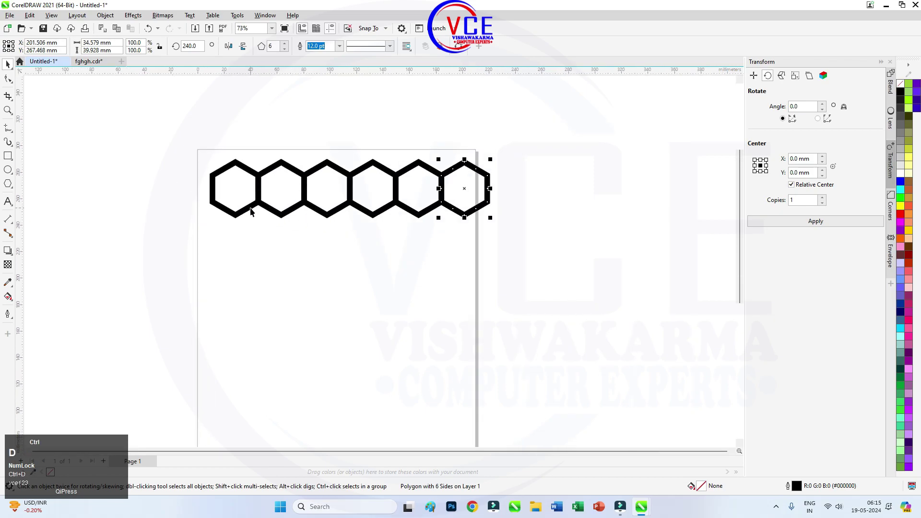
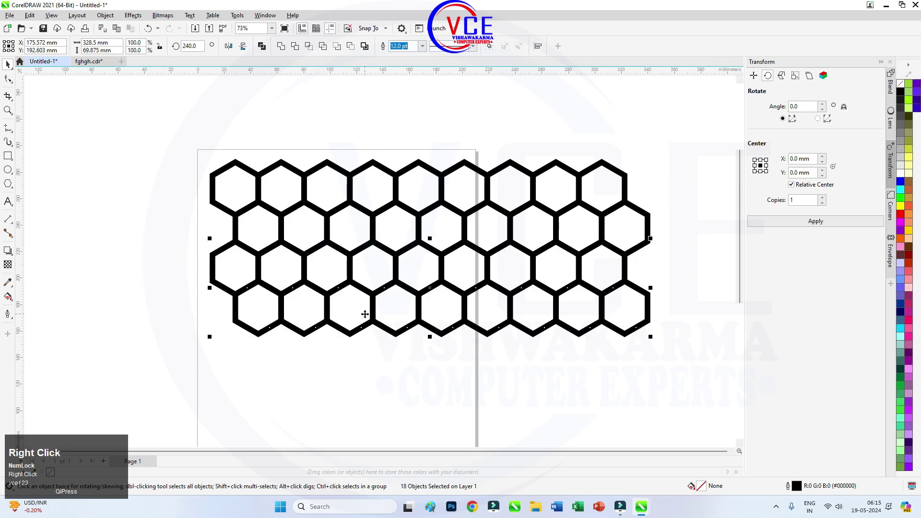
key(ctrl+d)
scroll(down, 3)
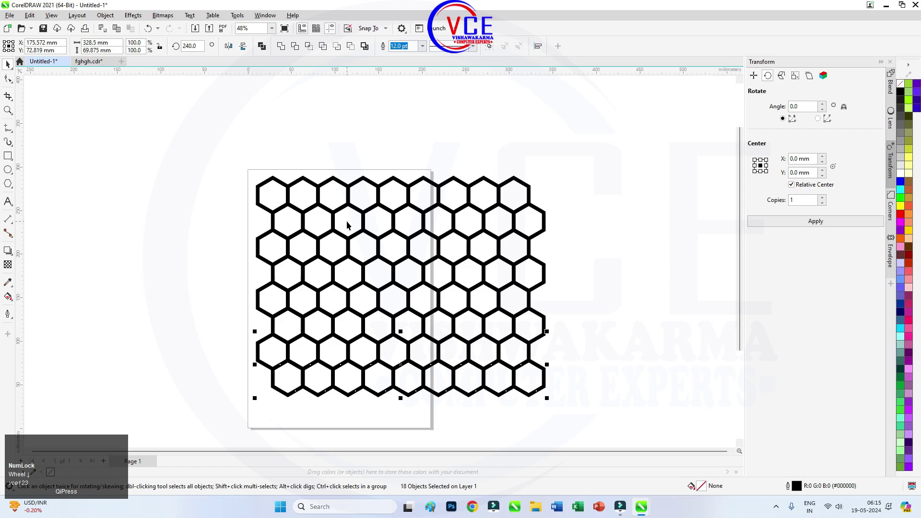
key(ctrl+d)
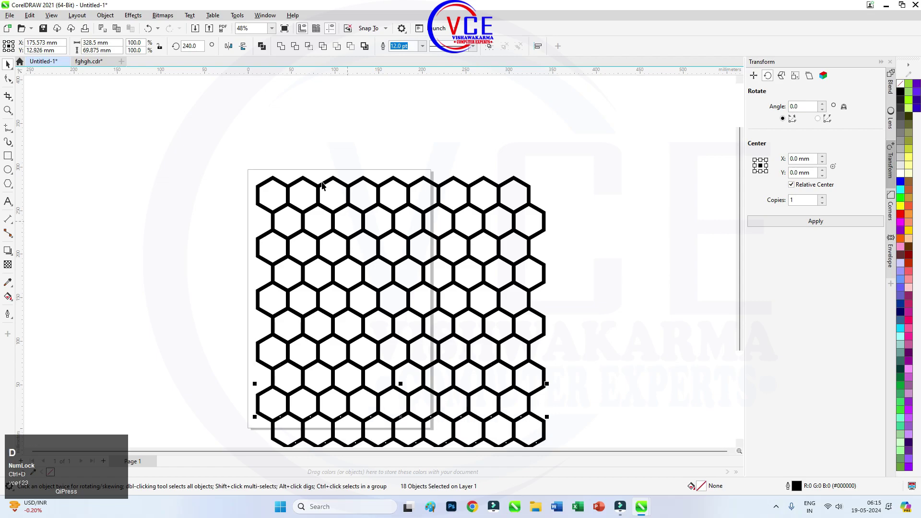
scroll(down, 3)
scroll(up, 3)
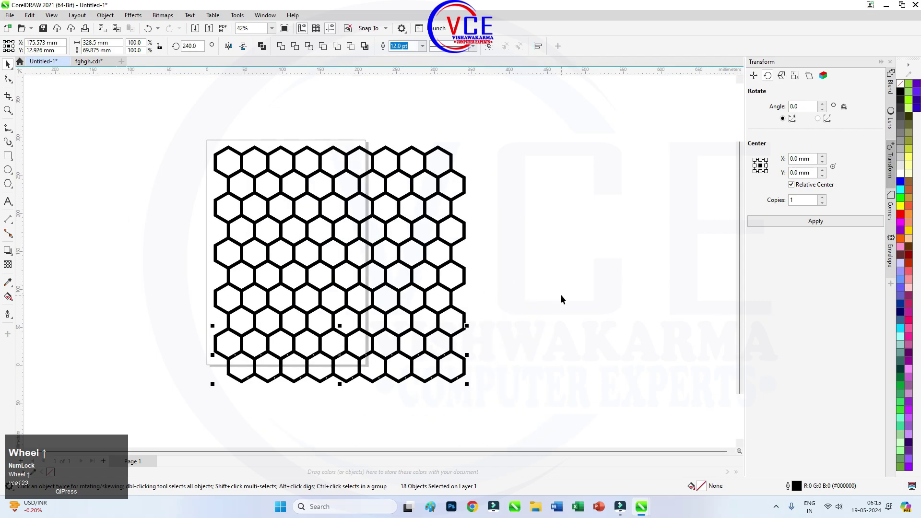
key(F10)
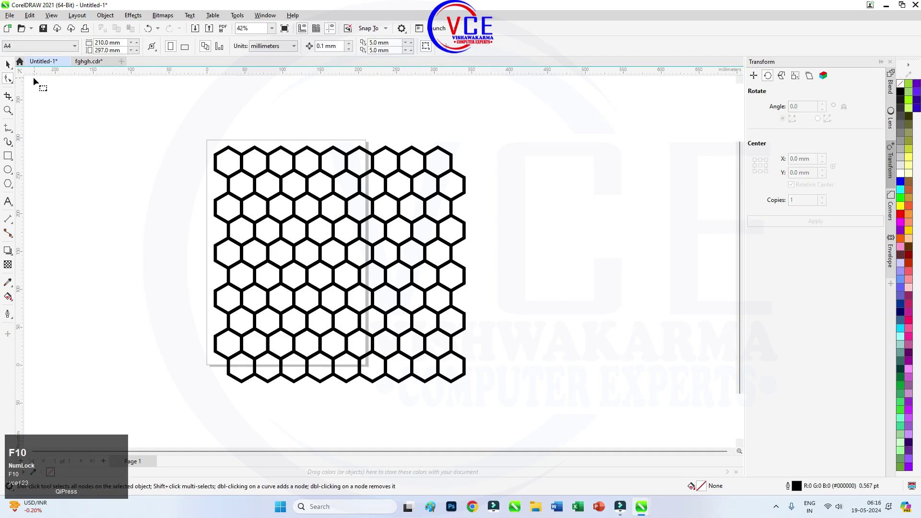
Step: Select all hexagons in the grid and thin their outlines to 8 pt
drag(11, 66, 424, 49)
click(424, 49)
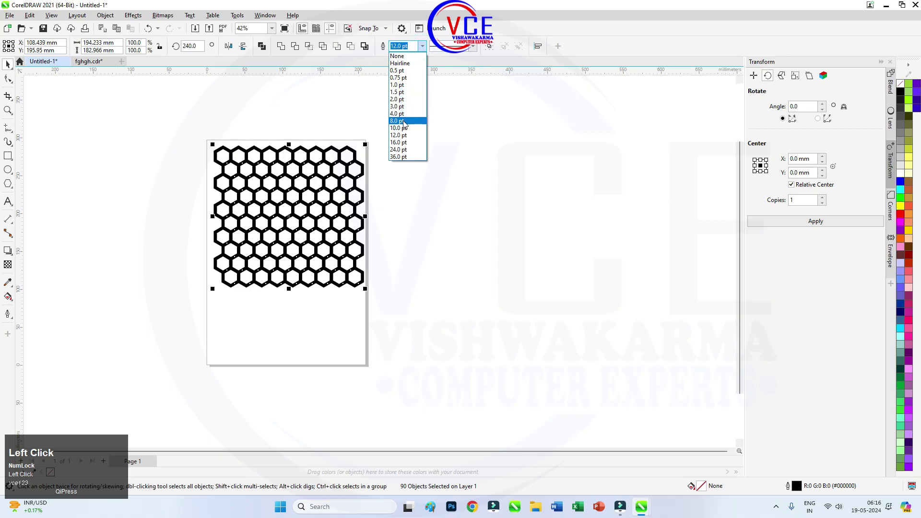
scroll(up, 3)
click(124, 21)
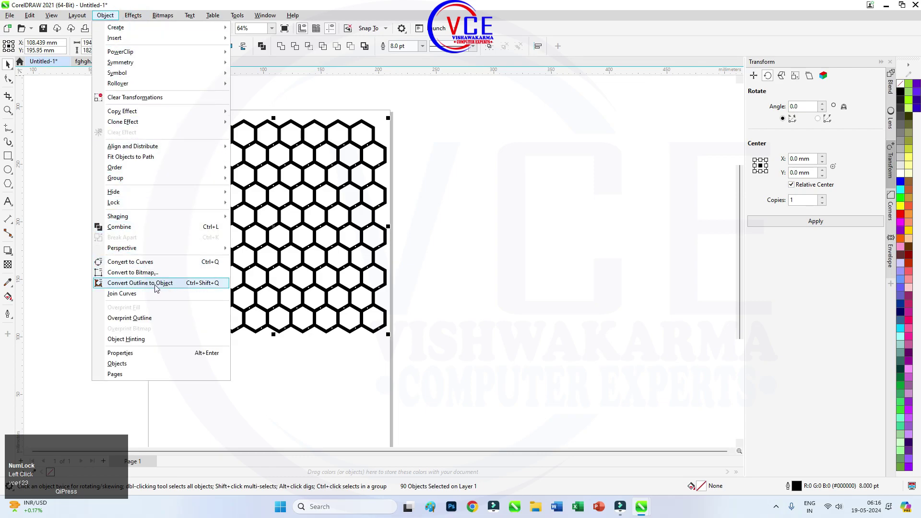
Step: Convert the outlines to objects, combine all 90 hexagons into one curve and colour it cyan
drag(158, 287, 187, 187)
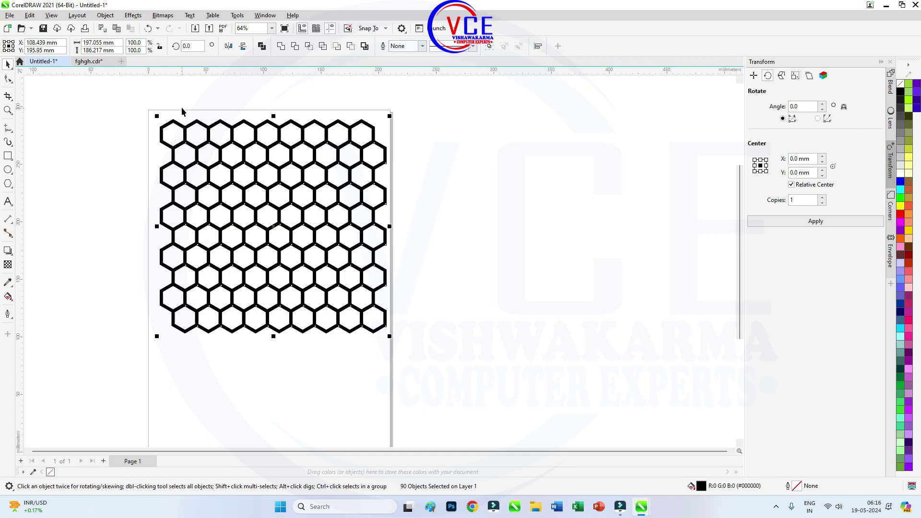
scroll(up, 3)
scroll(down, 3)
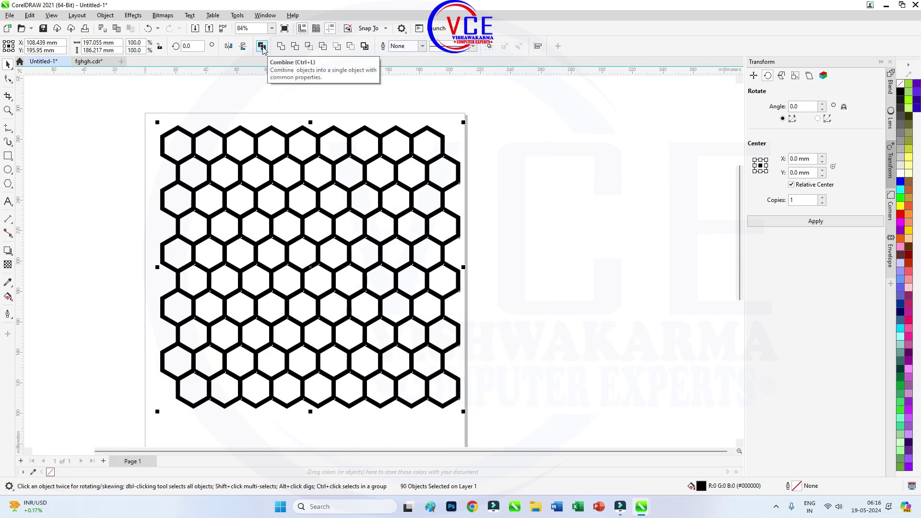
click(266, 48)
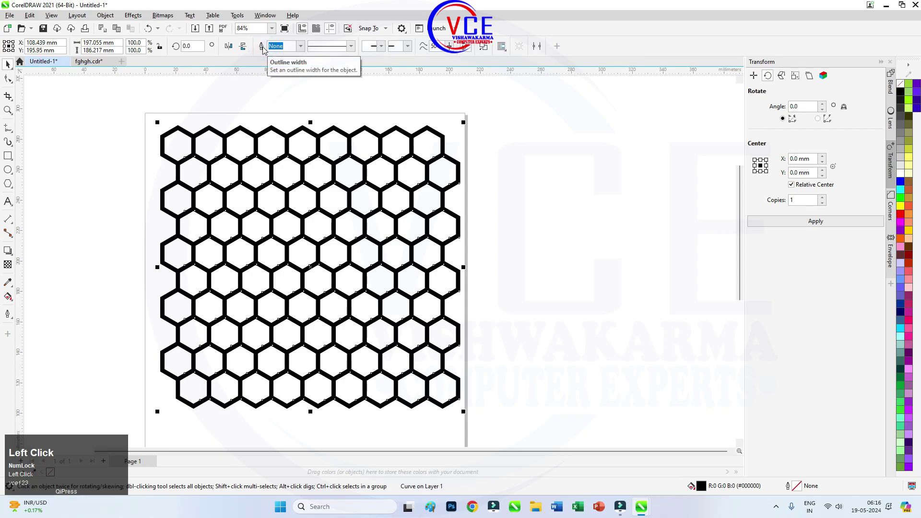
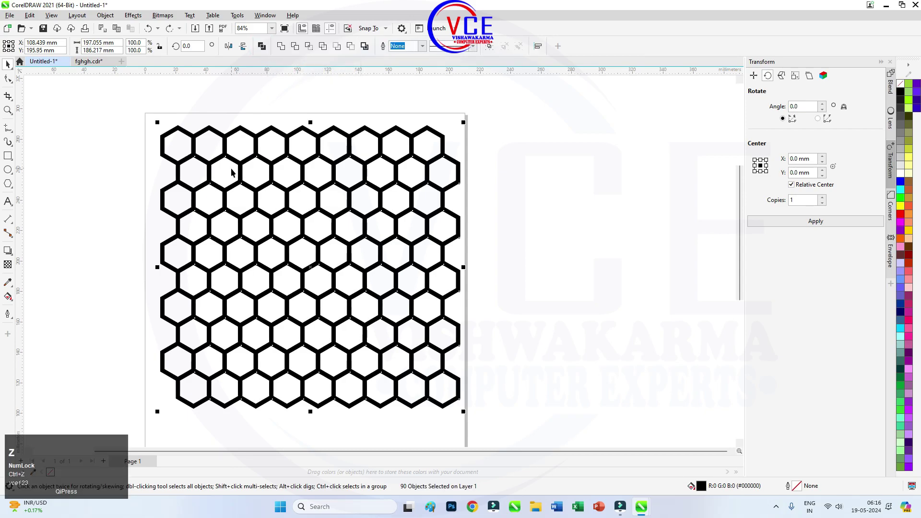
click(283, 50)
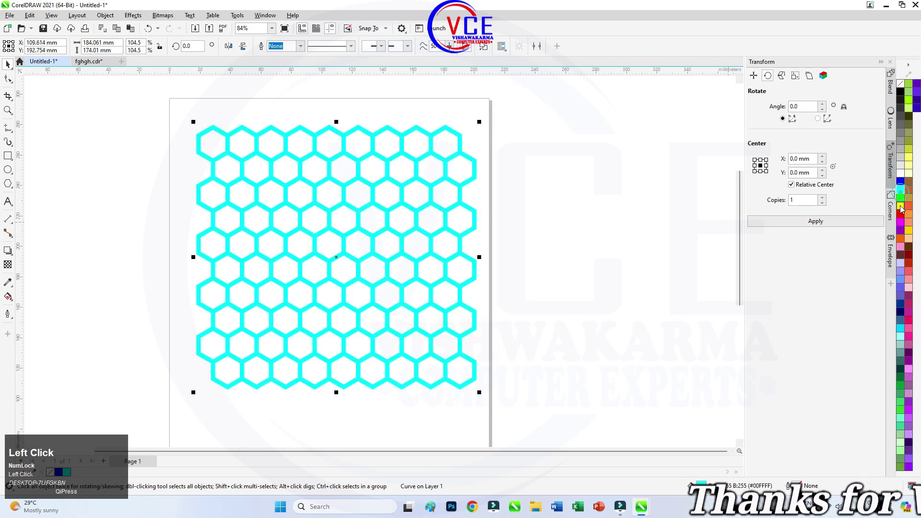
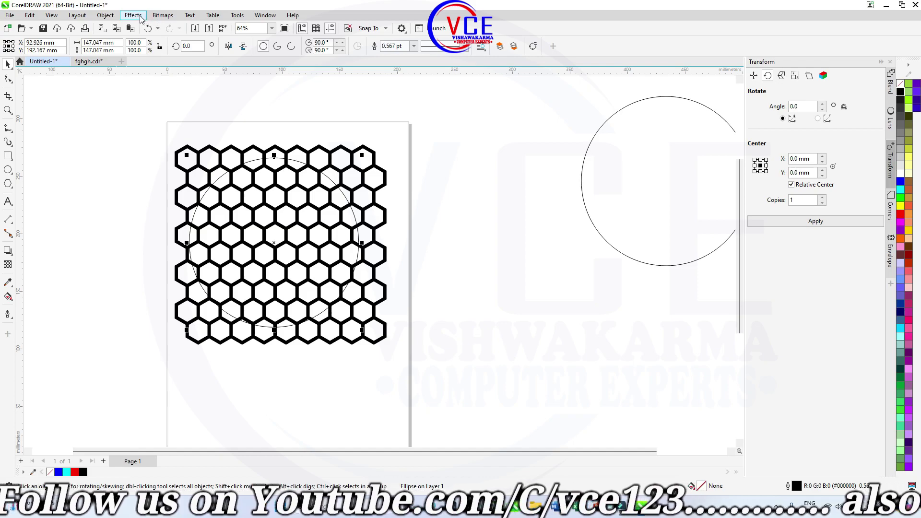
Step: Apply a Fish Eye lens at rate 100 to the circle and freeze it so the honeycomb bulges
click(142, 18)
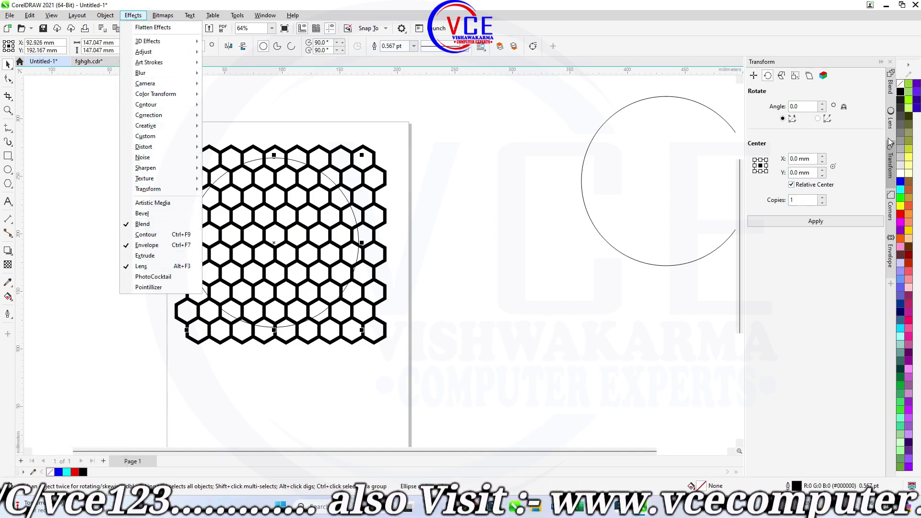
click(892, 126)
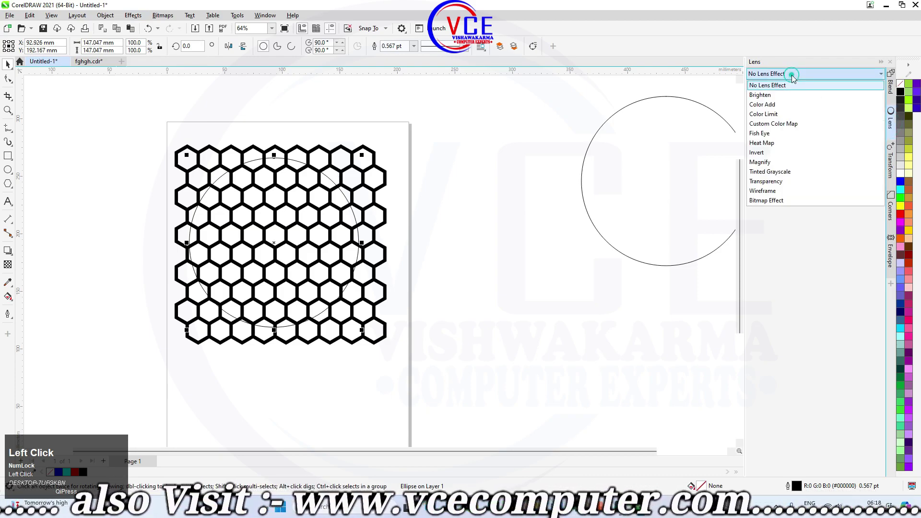
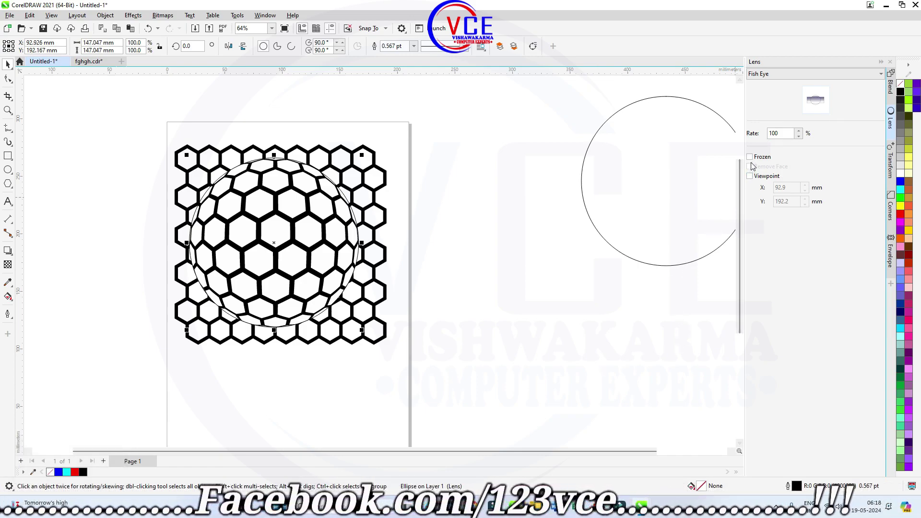
click(755, 158)
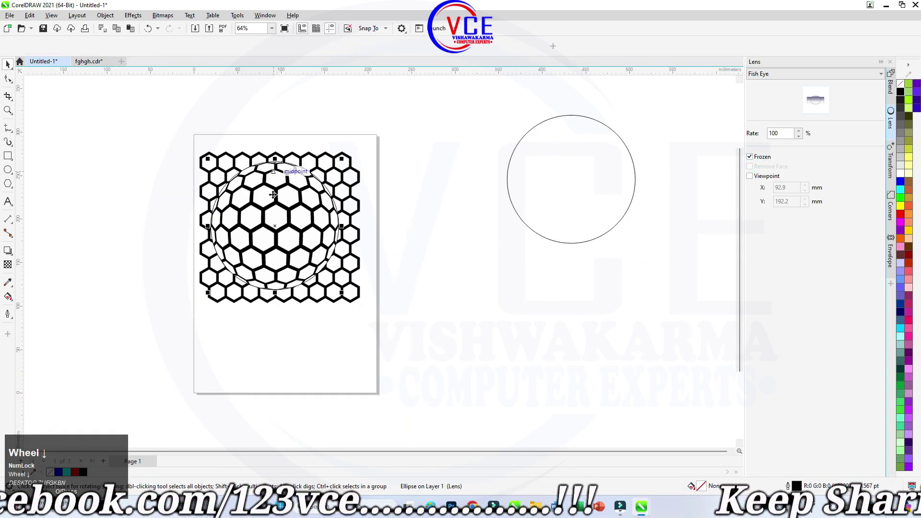
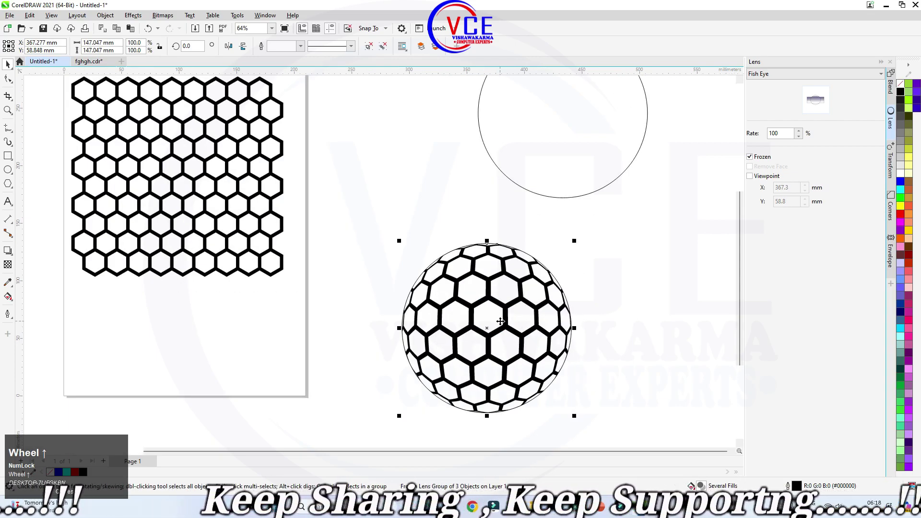
Step: Ungroup the frozen lens, move the leftover circle aside and fill the honeycomb sphere cyan
scroll(down, 3)
scroll(up, 3)
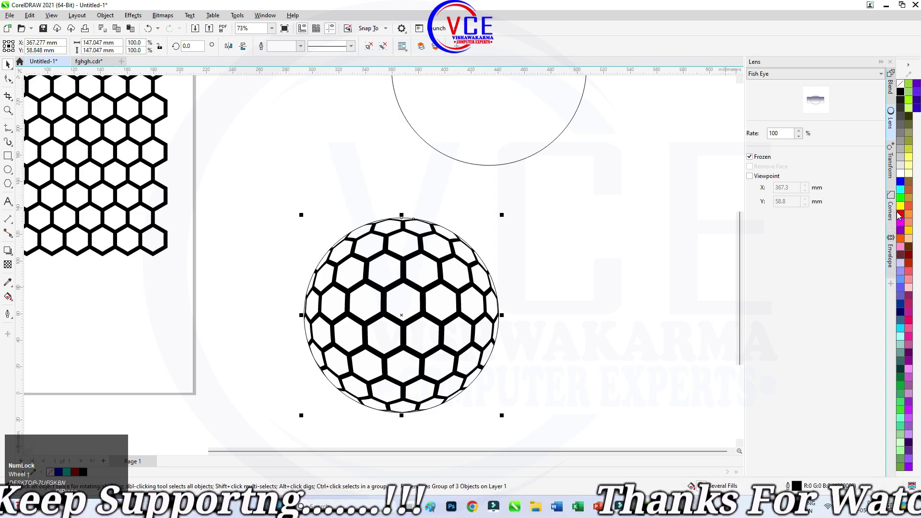
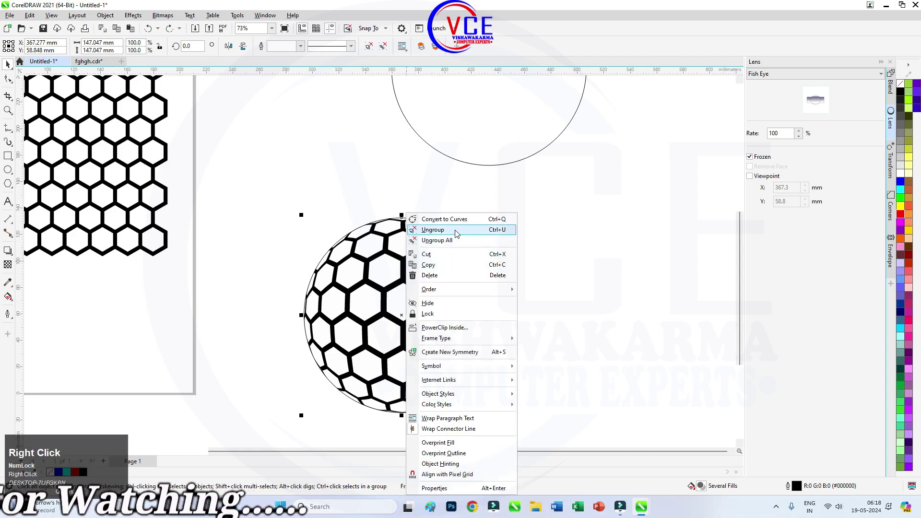
click(465, 243)
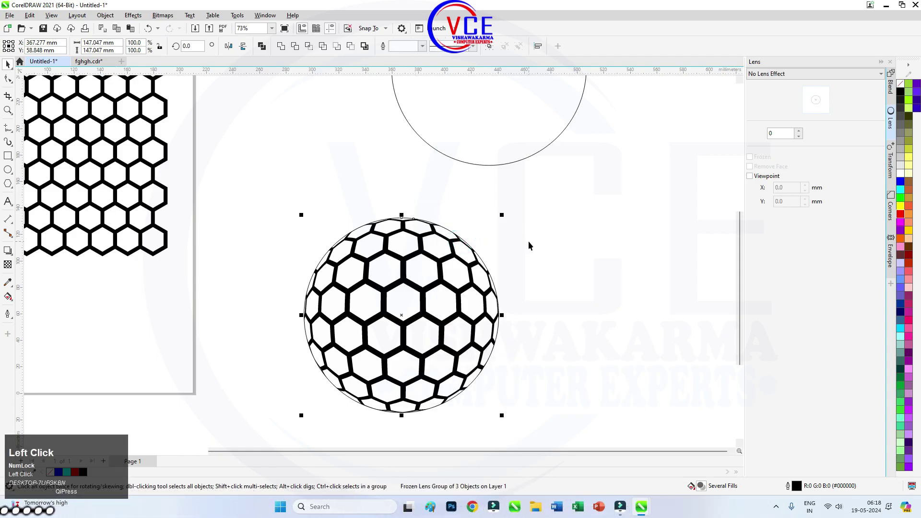
scroll(down, 3)
drag(359, 275, 372, 268)
click(371, 268)
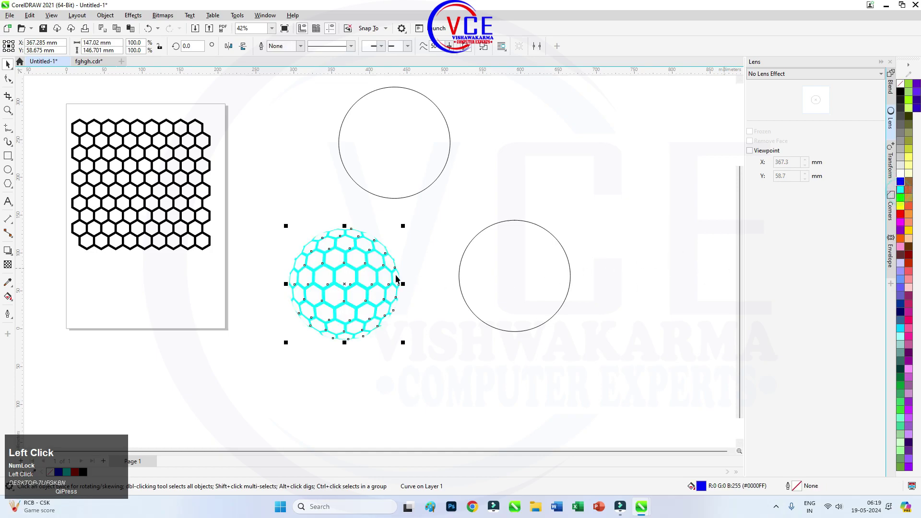
scroll(up, 3)
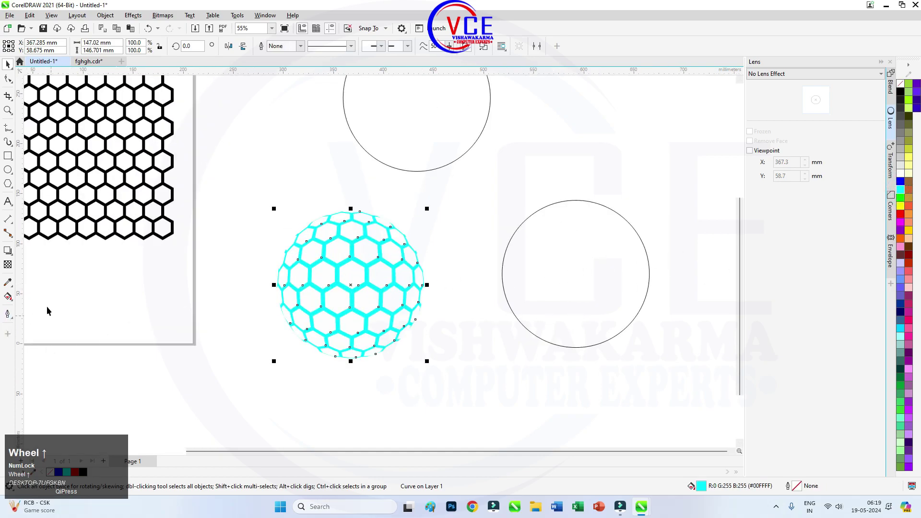
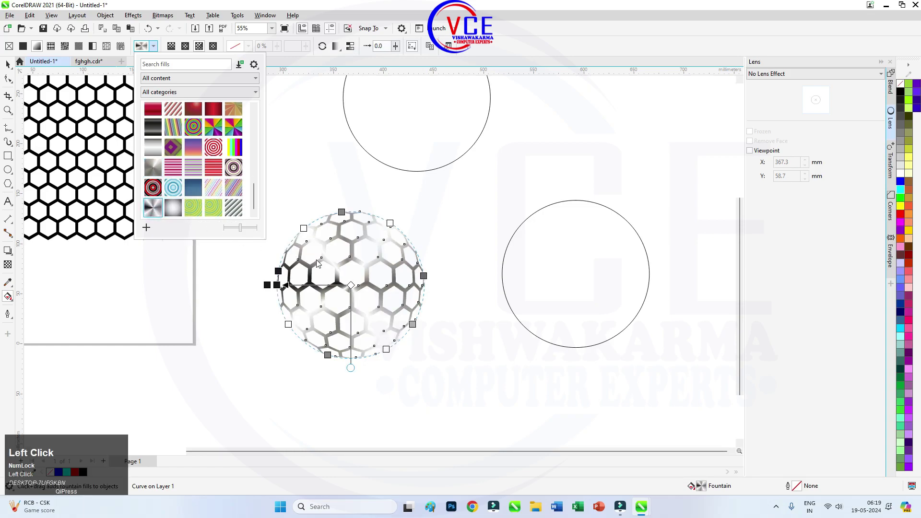
Step: Replace the sphere's flat cyan with a metallic silver fountain-fill gradient
scroll(up, 3)
click(10, 67)
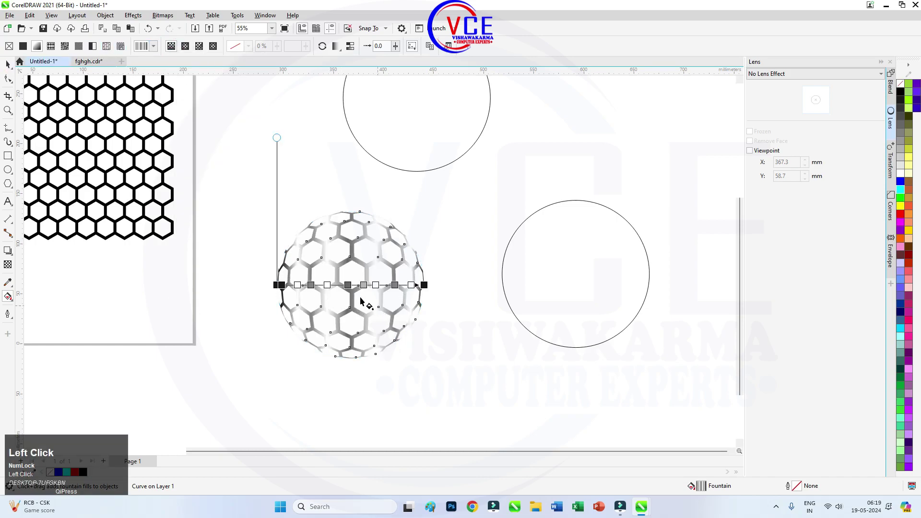
scroll(up, 3)
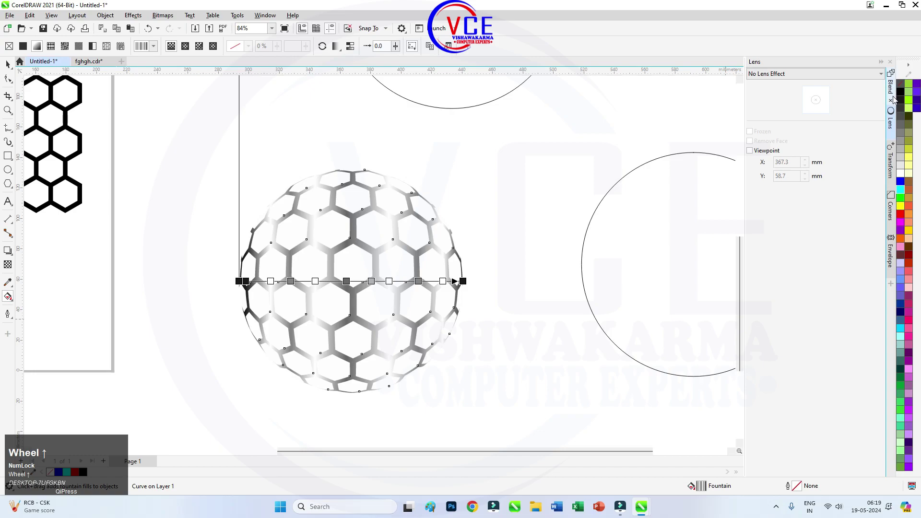
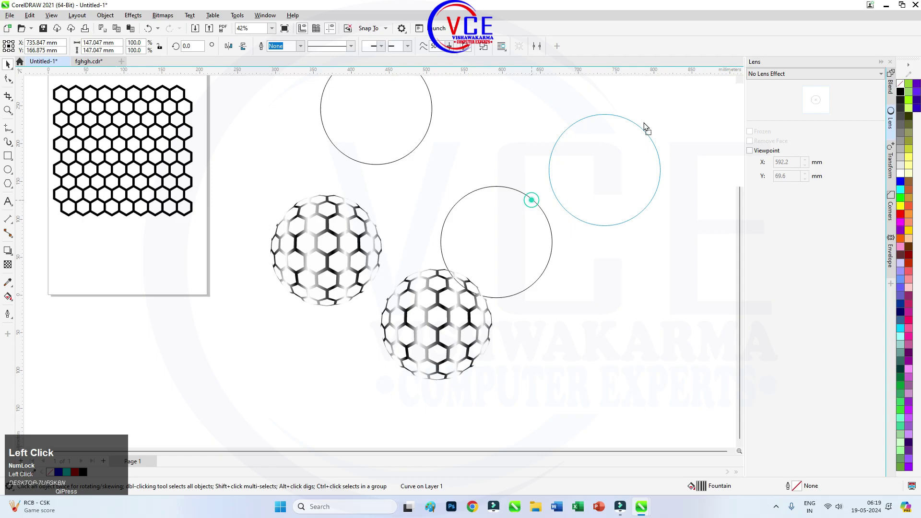
Step: Select the upper sphere, move it over the other and rotate it so the cells offset
scroll(down, 3)
scroll(up, 3)
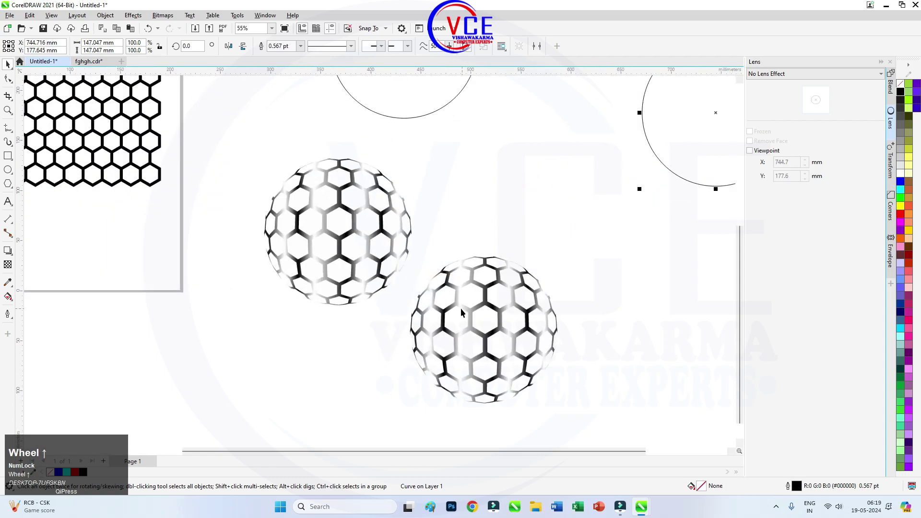
click(359, 235)
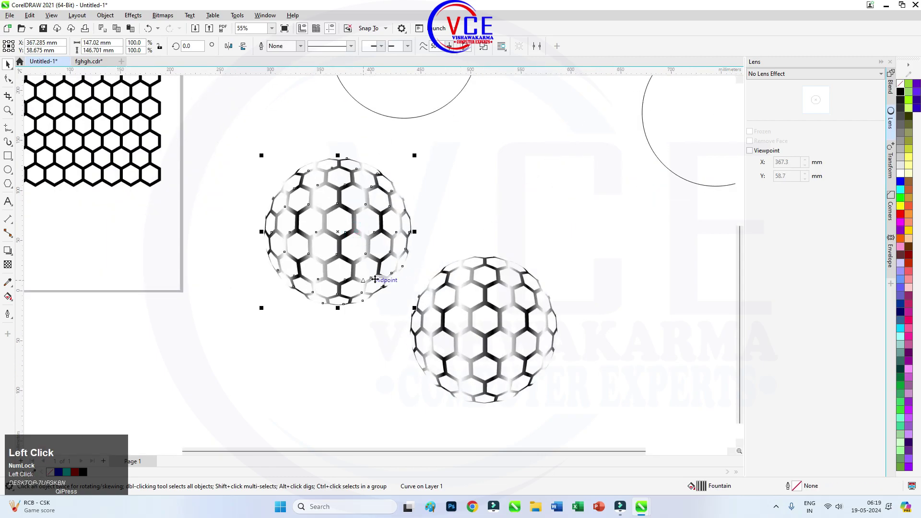
click(905, 94)
scroll(down, 3)
drag(504, 313, 451, 281)
drag(450, 282, 360, 197)
Step: Fine-tune the overlapping sphere's position and align both into one interlaced shell
scroll(up, 3)
drag(381, 205, 495, 148)
drag(496, 147, 488, 185)
scroll(down, 3)
drag(597, 287, 310, 151)
drag(315, 145, 521, 355)
key(c)
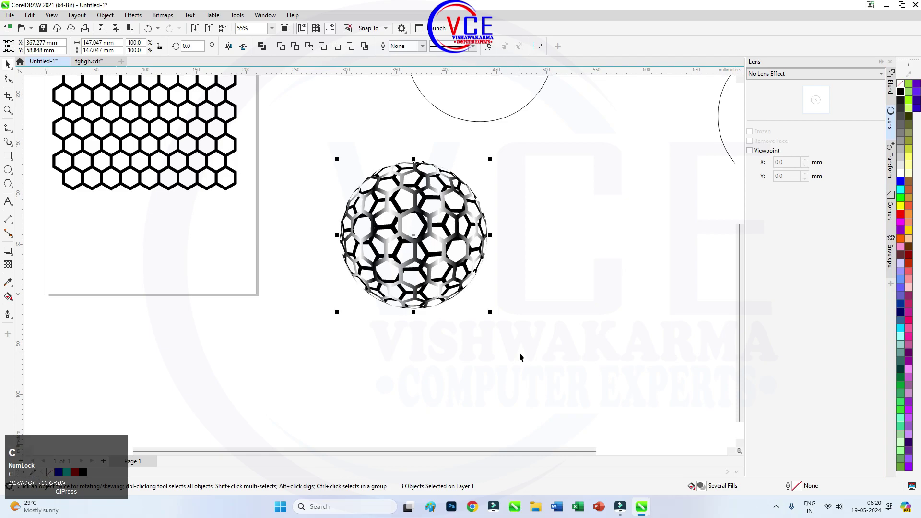
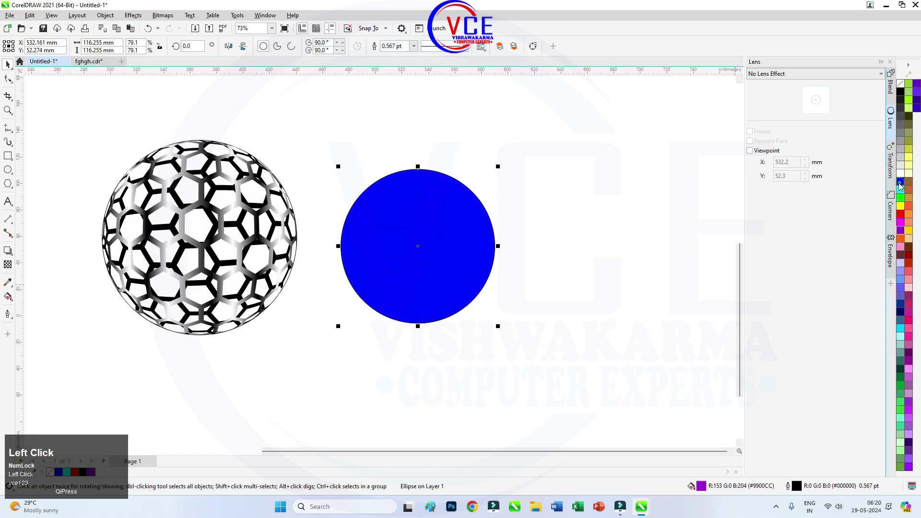
Step: Fill the empty circle beside the shell with violet, then pure blue from the palette
scroll(up, 3)
scroll(down, 3)
click(12, 132)
drag(12, 132, 39, 162)
click(40, 162)
scroll(up, 3)
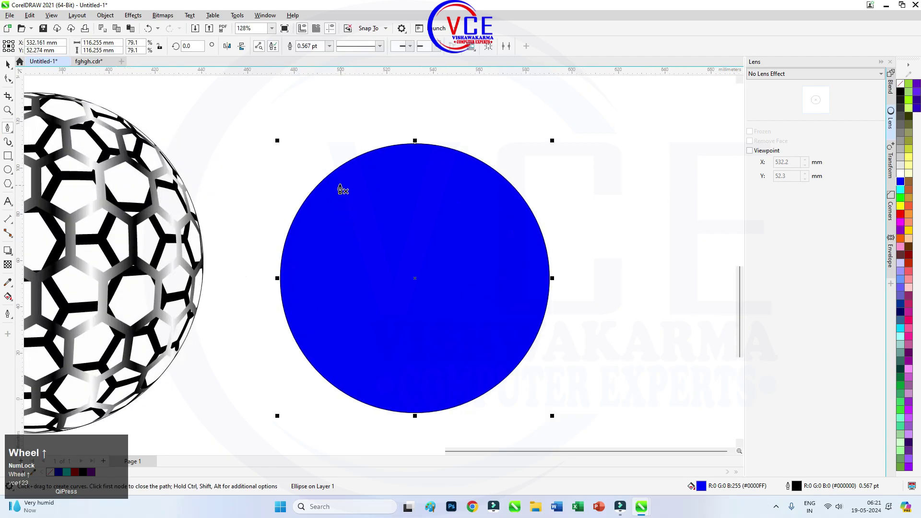
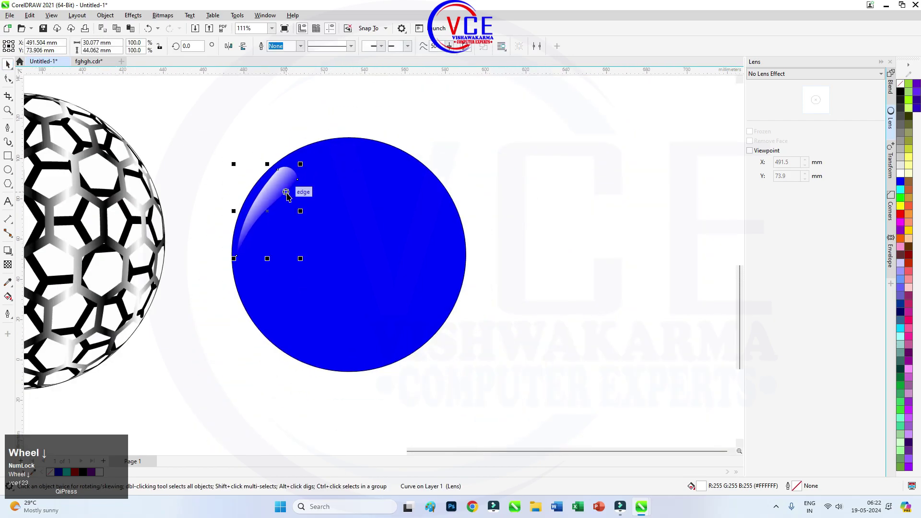
Step: Zoom in on the finished white-to-transparent highlight at the circle's upper left edge
scroll(up, 3)
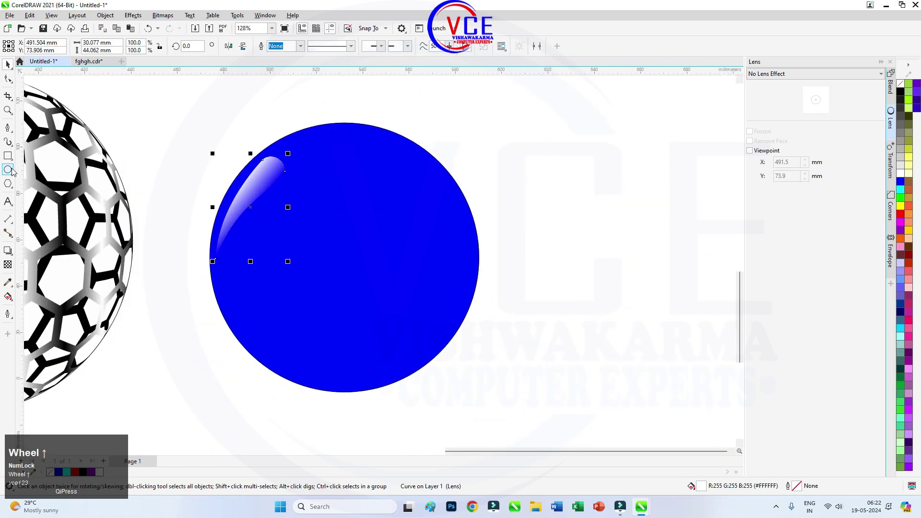
Step: Draw a five-node Bezier crescent along the circle's right edge and fill it white
click(7, 127)
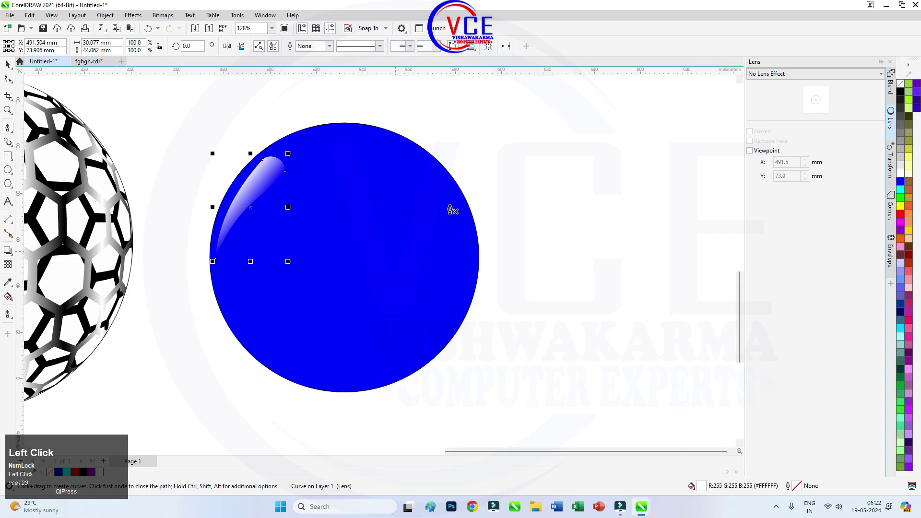
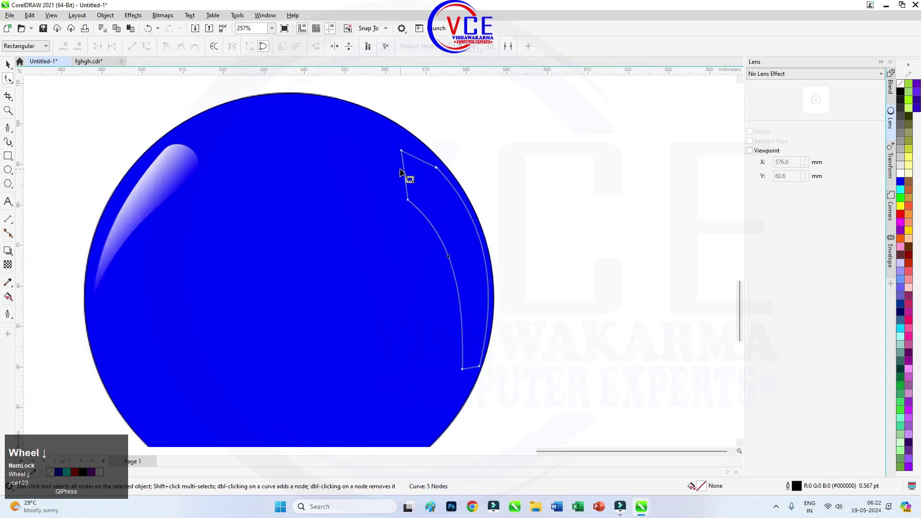
scroll(up, 3)
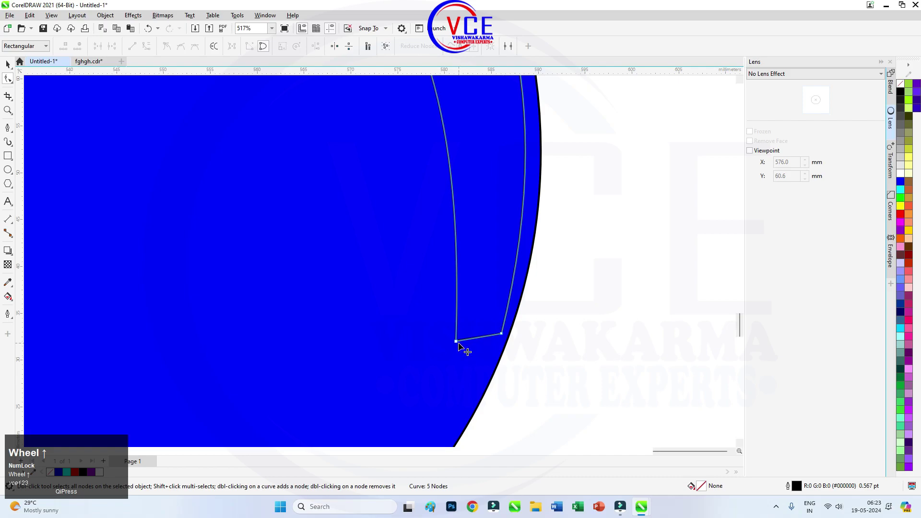
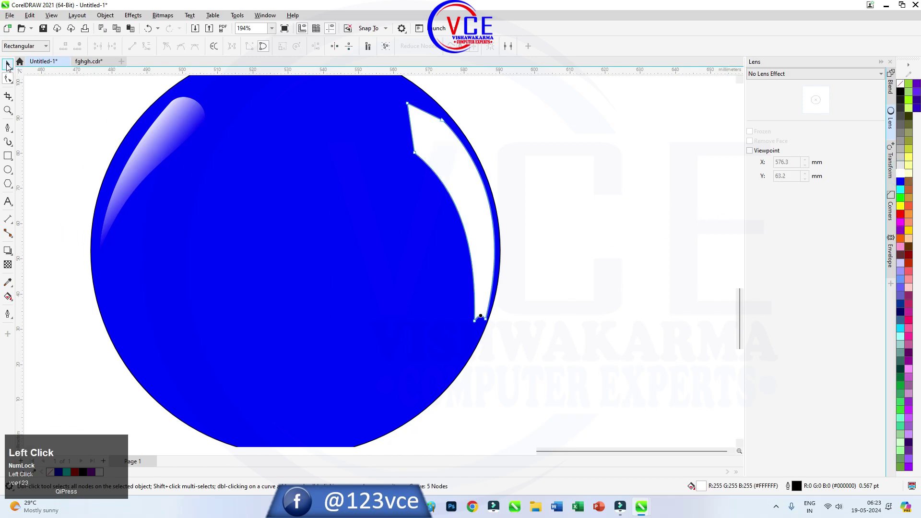
scroll(down, 3)
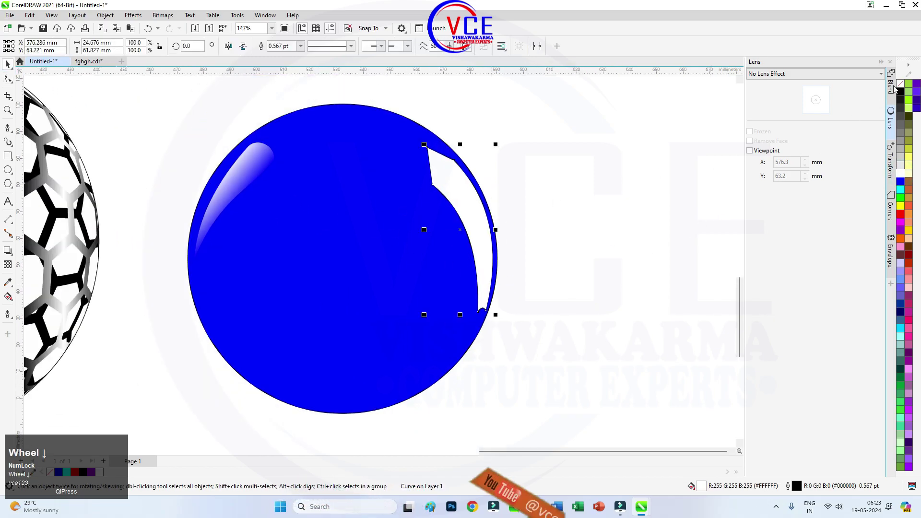
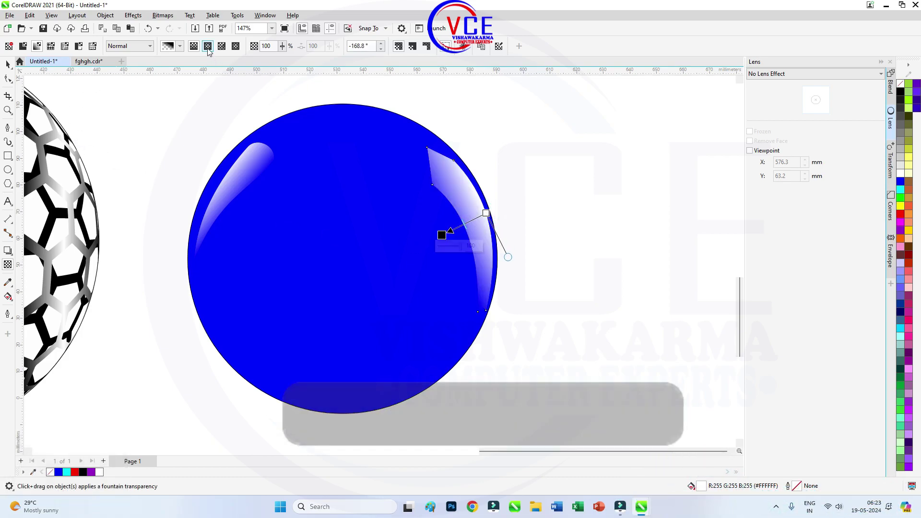
Step: Apply a linear transparency gradient across the right-edge white crescent so it fades out on the blue sphere
click(211, 51)
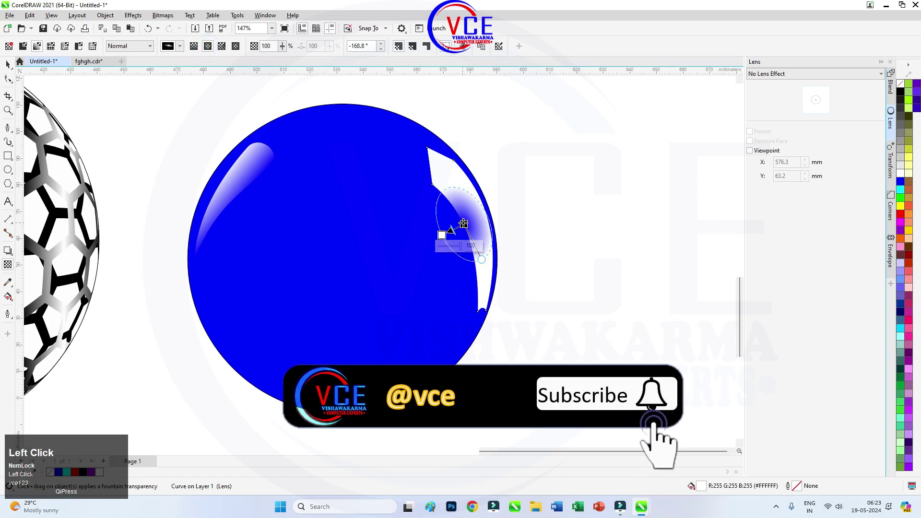
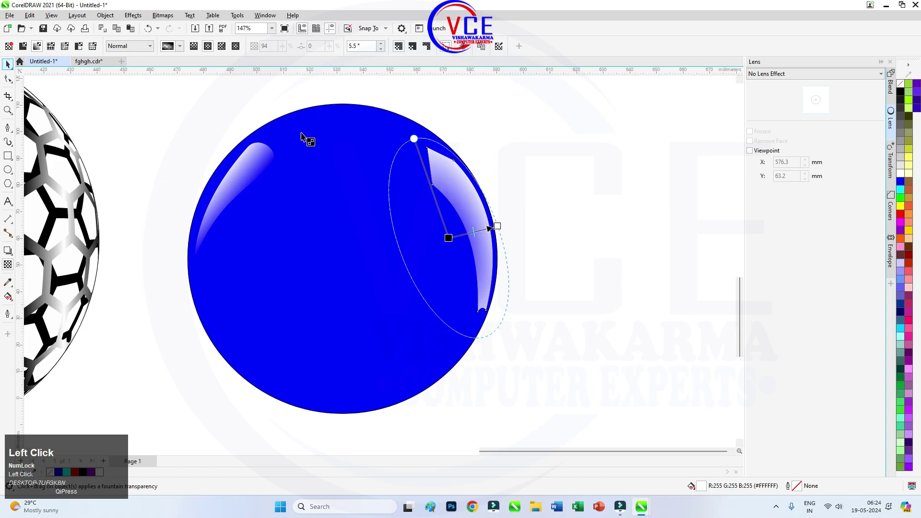
scroll(down, 3)
scroll(up, 3)
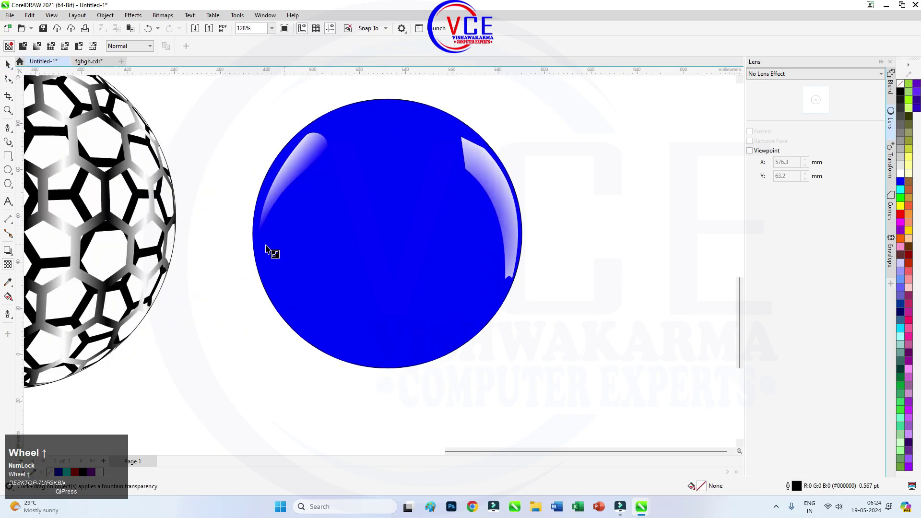
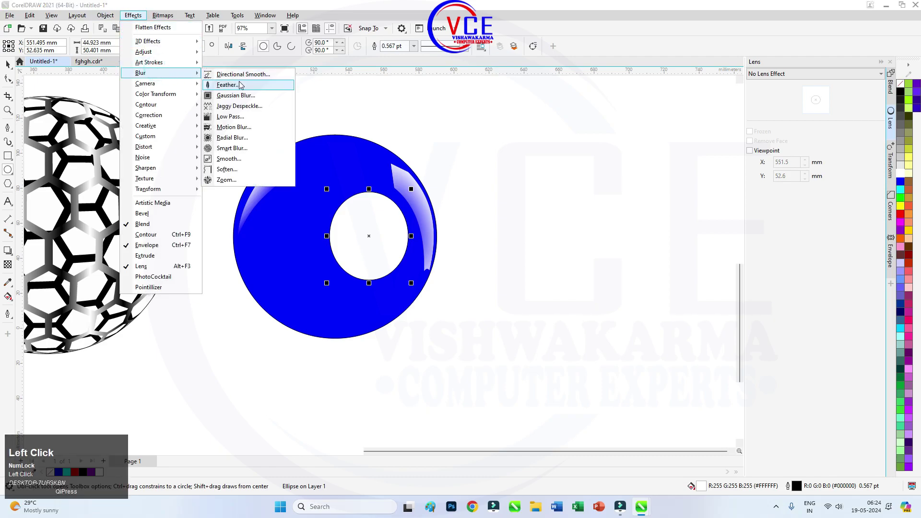
Step: Feather the central white ellipse's edge into a soft glow lighting the middle of the blue sphere
drag(247, 99, 584, 141)
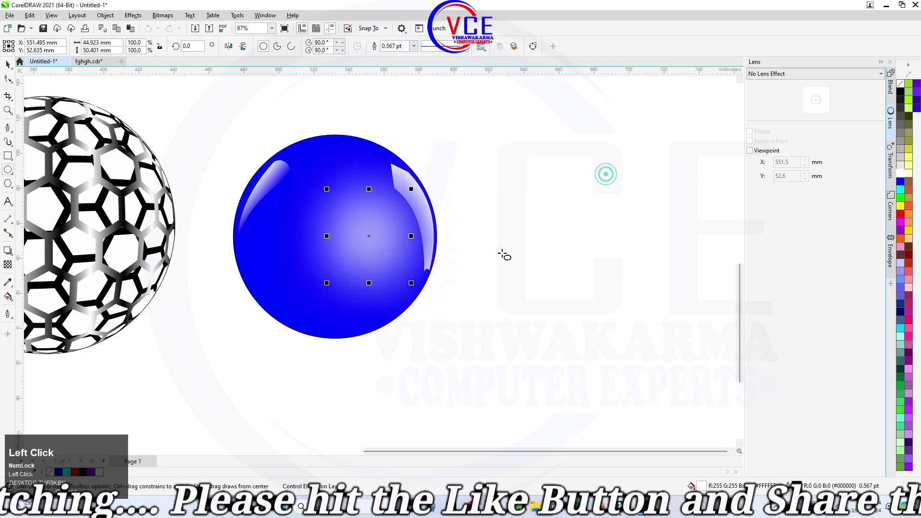
scroll(up, 3)
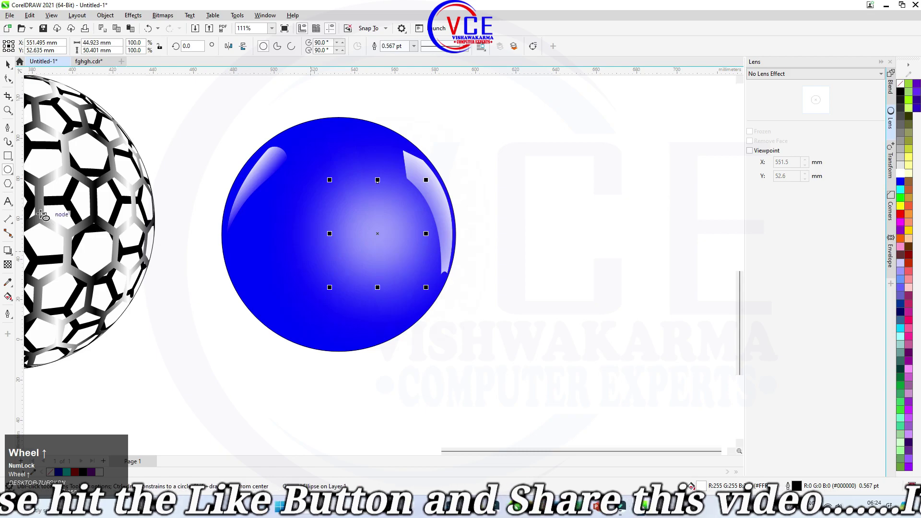
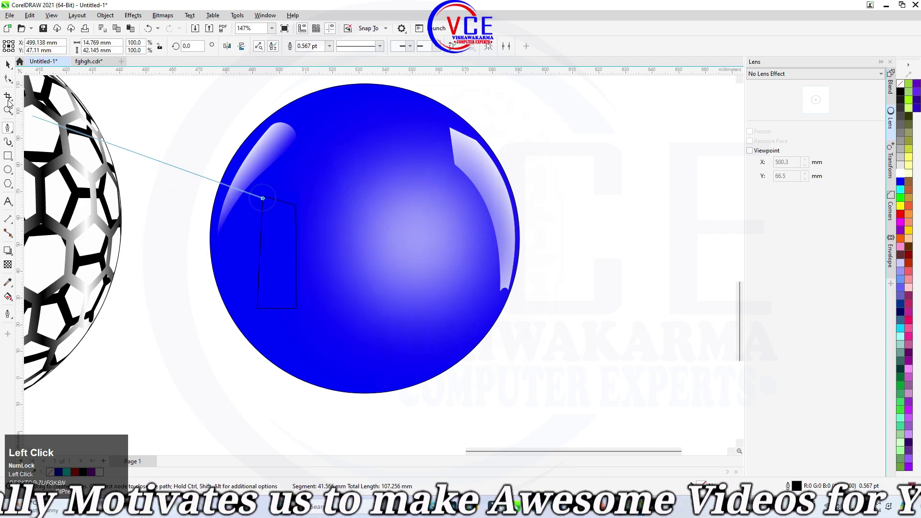
Step: Draw a narrow curved four-sided highlight path over the left side of the blue sphere
scroll(up, 3)
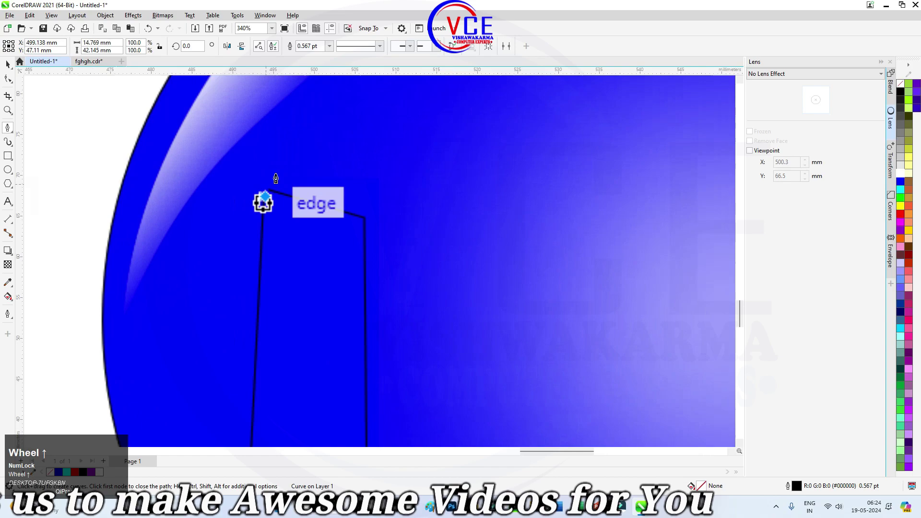
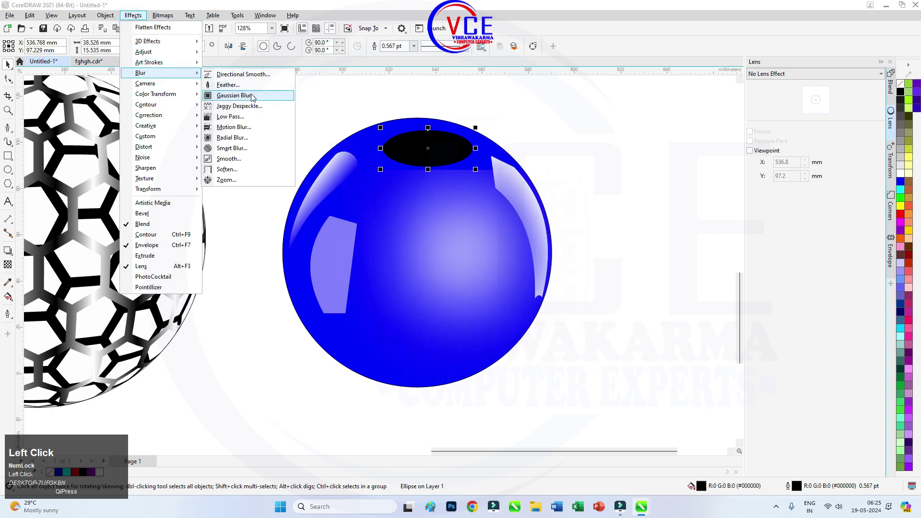
Step: Stretch the Gaussian-blurred black ellipse wider so it shades the whole top of the sphere
drag(254, 96, 117, 20)
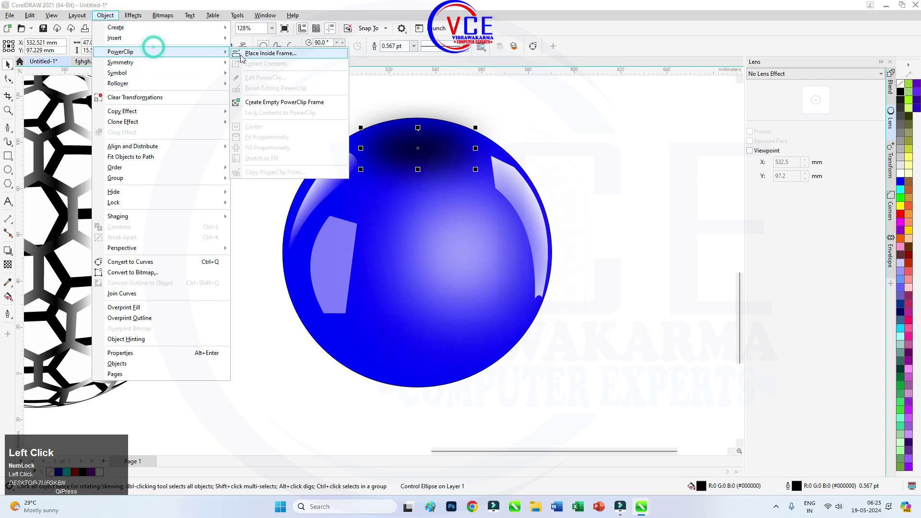
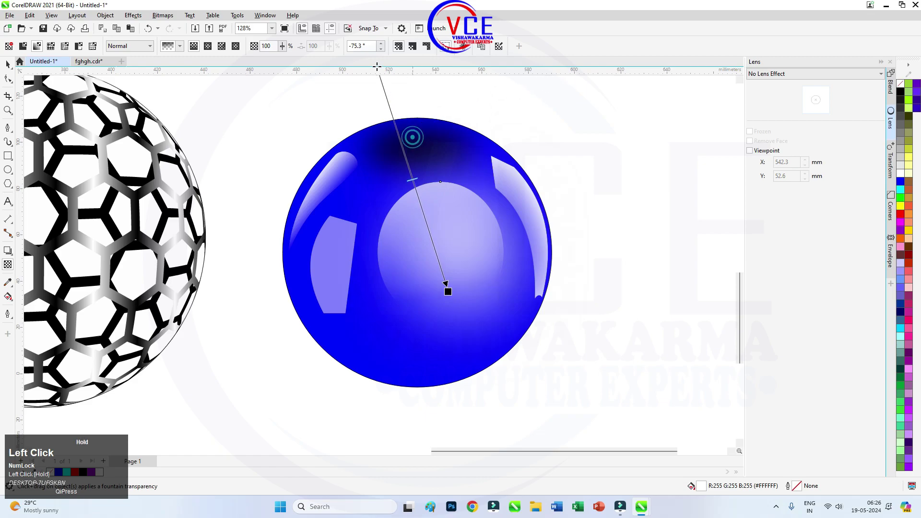
Step: Adjust the central glow's transparency so it runs opaque at the top and fades downward
scroll(down, 3)
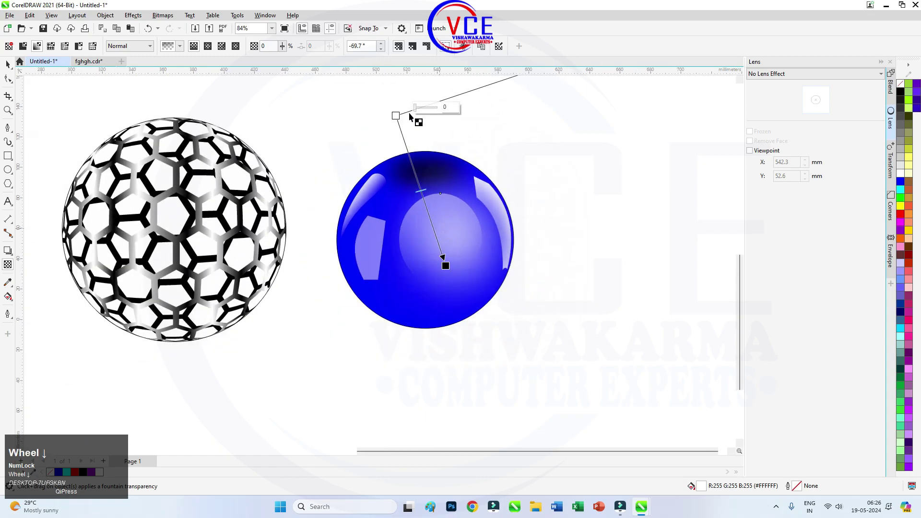
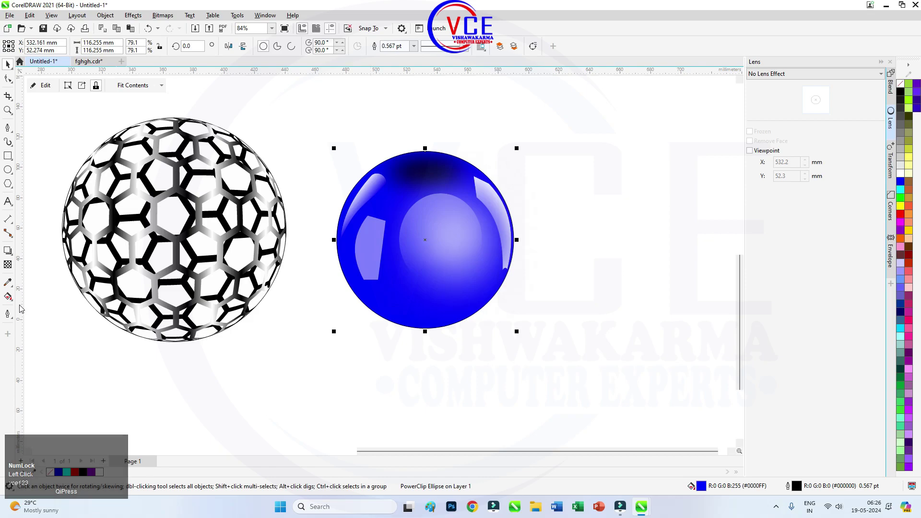
Step: Bring up the interactive effects flyout from the toolbox
click(13, 254)
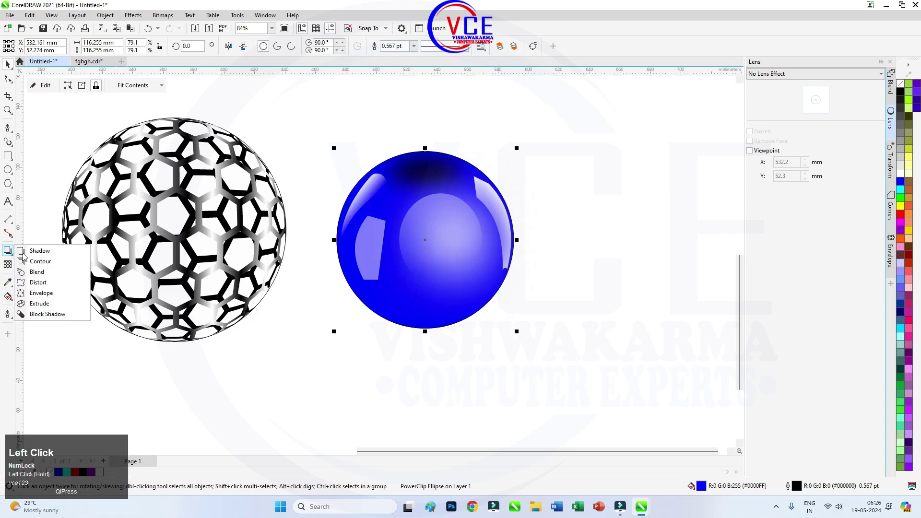
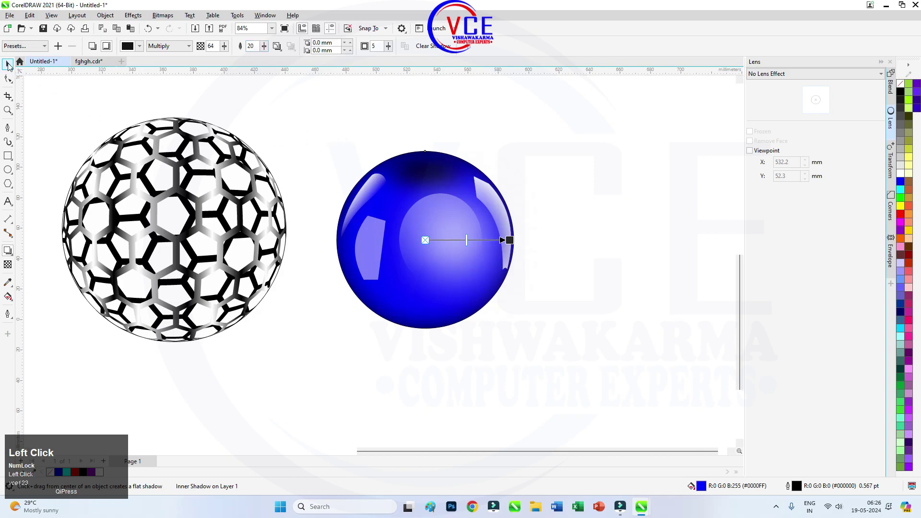
scroll(down, 3)
scroll(up, 3)
Step: Drop a copy of the metallic honeycomb ball to the right of the blue sphere and fill it black
drag(268, 229, 605, 289)
right_click(605, 290)
scroll(down, 3)
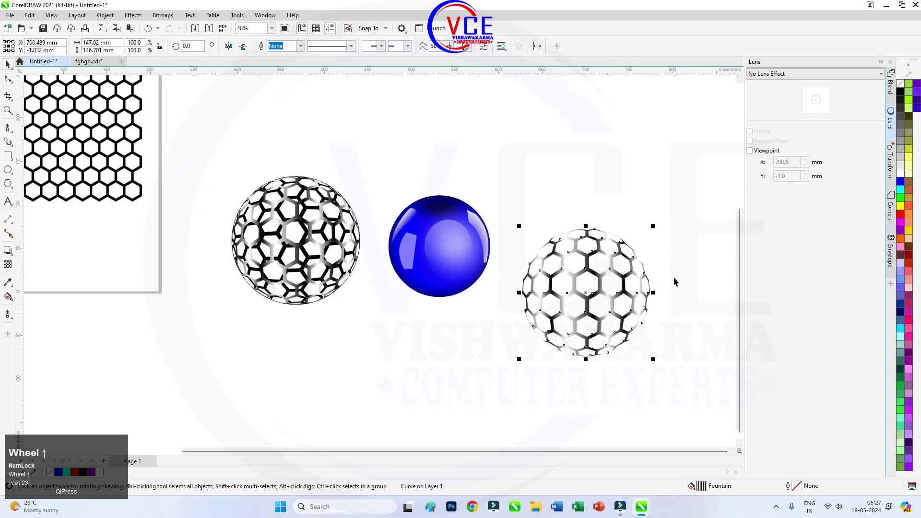
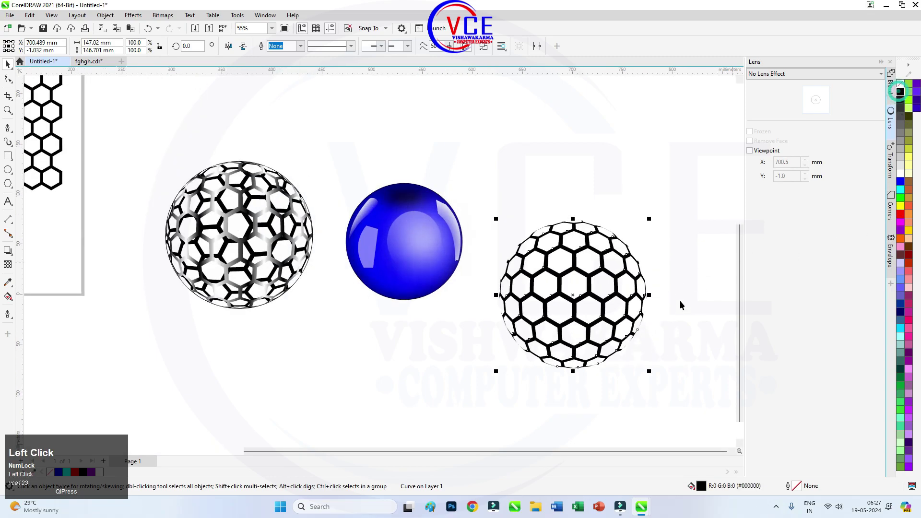
Step: Gaussian-blur the black honeycomb copy with a radius of about 19 pixels
scroll(up, 3)
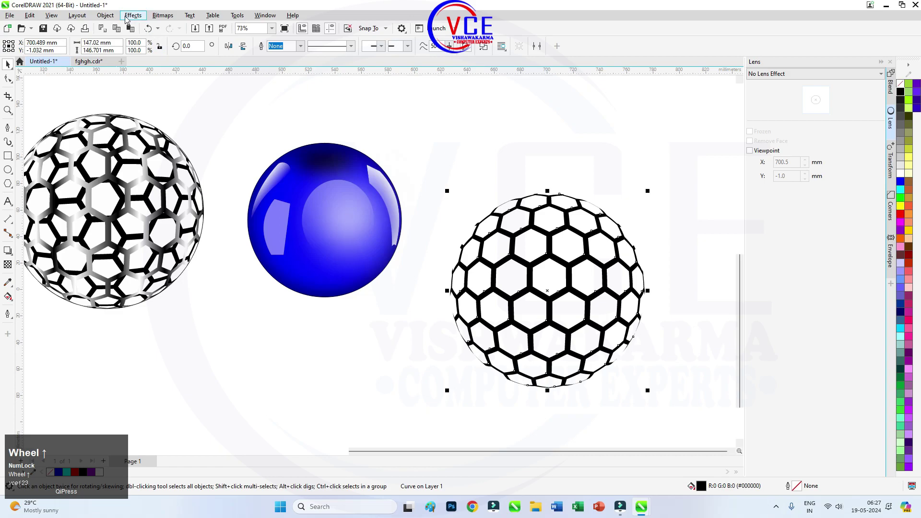
click(130, 18)
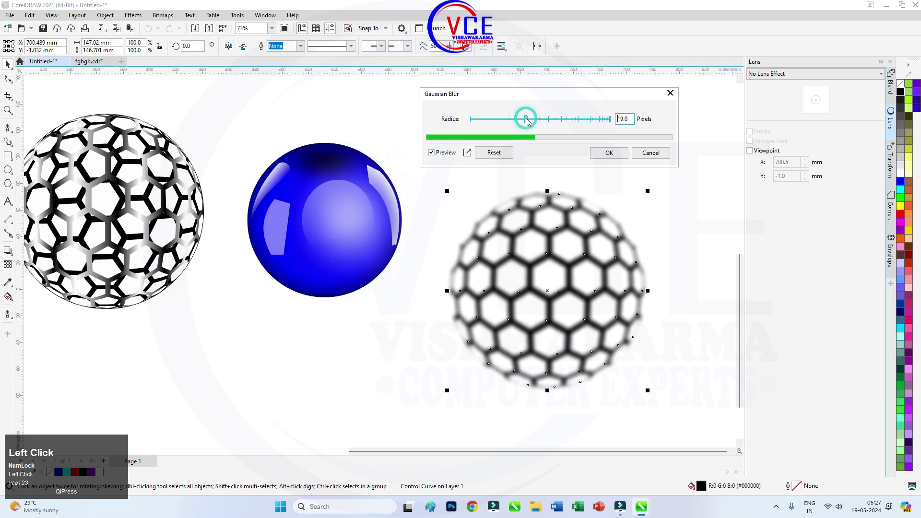
drag(608, 154, 29, 169)
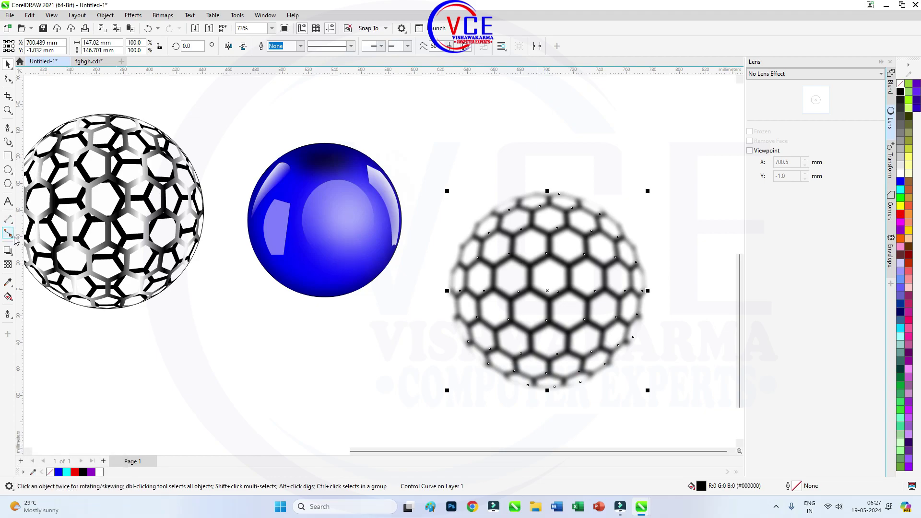
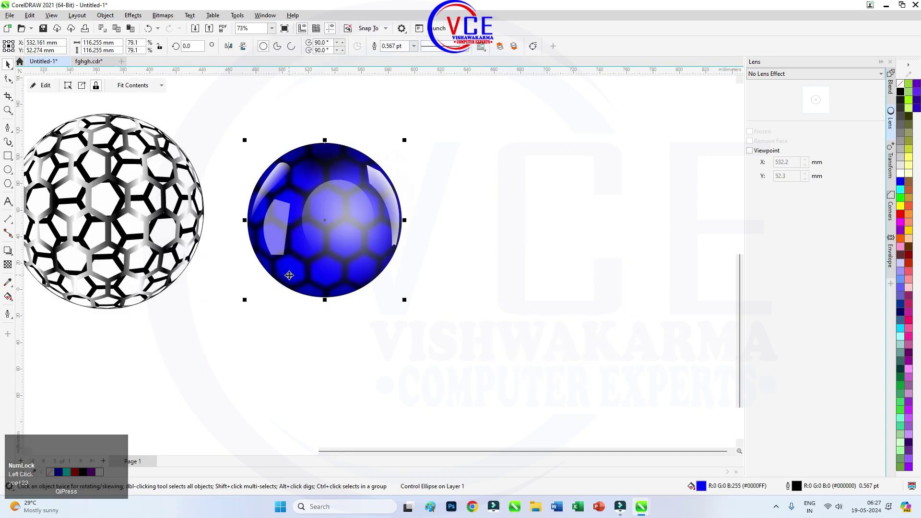
Step: PowerClip the blurred black honeycomb inside the glossy blue sphere with the shell selected
click(72, 89)
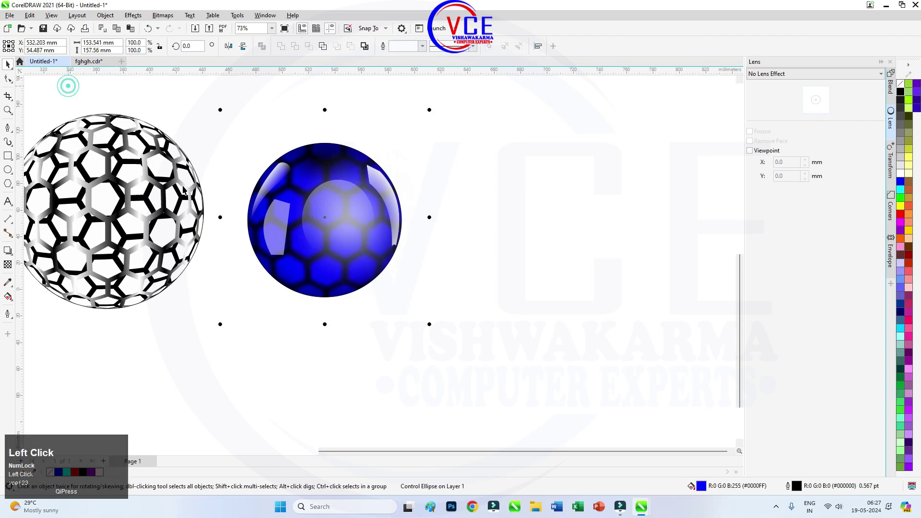
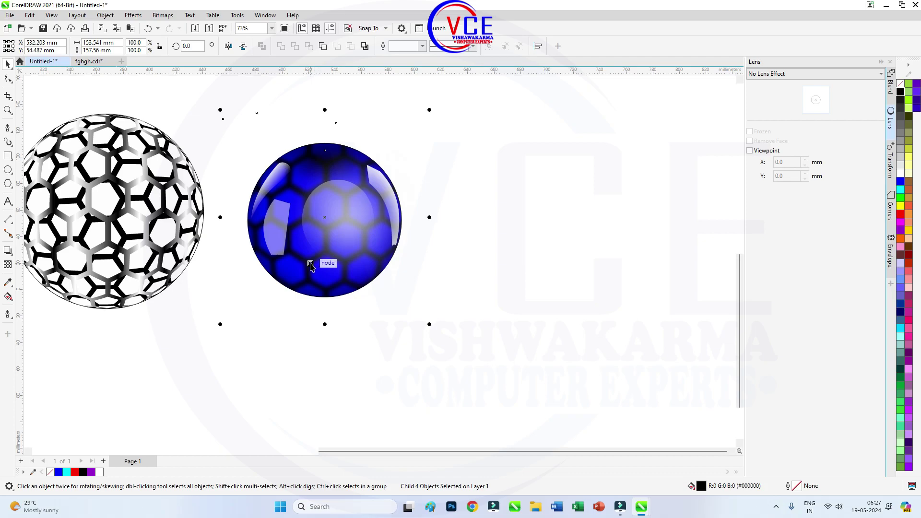
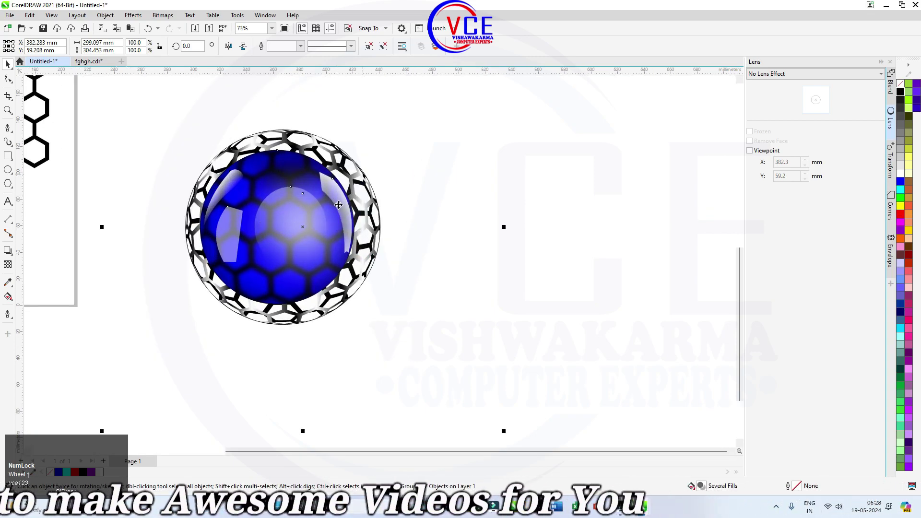
Step: Position the metallic hexagon shell over the glossy sphere and group them together
key(Right)
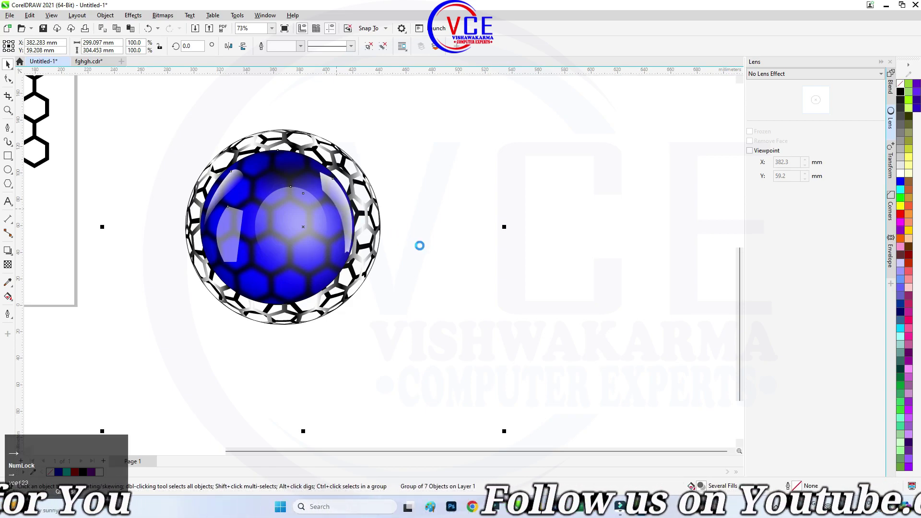
scroll(up, 3)
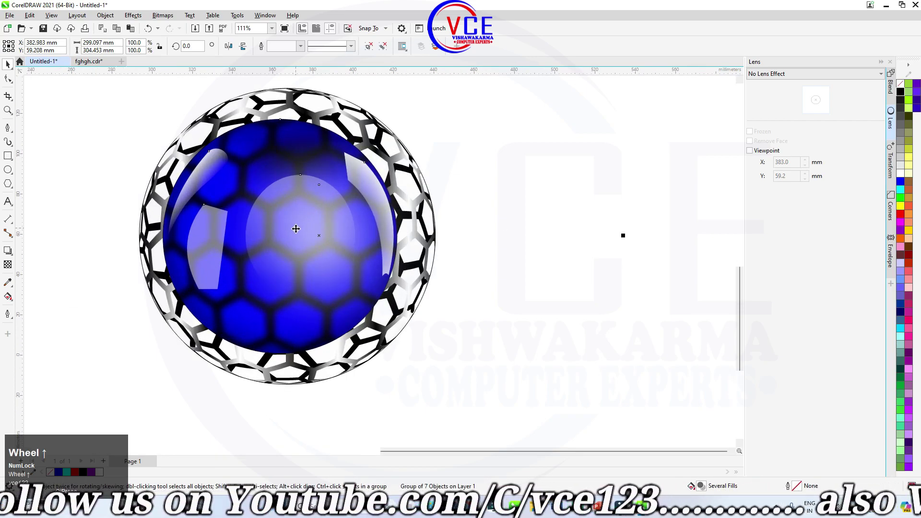
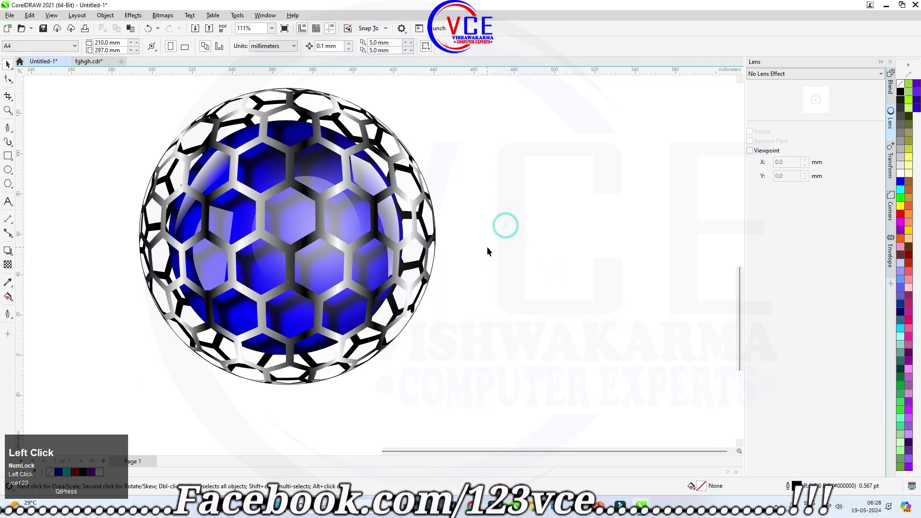
Step: Zoom out from the caged sphere and switch to the Rectangle tool
scroll(down, 3)
scroll(up, 3)
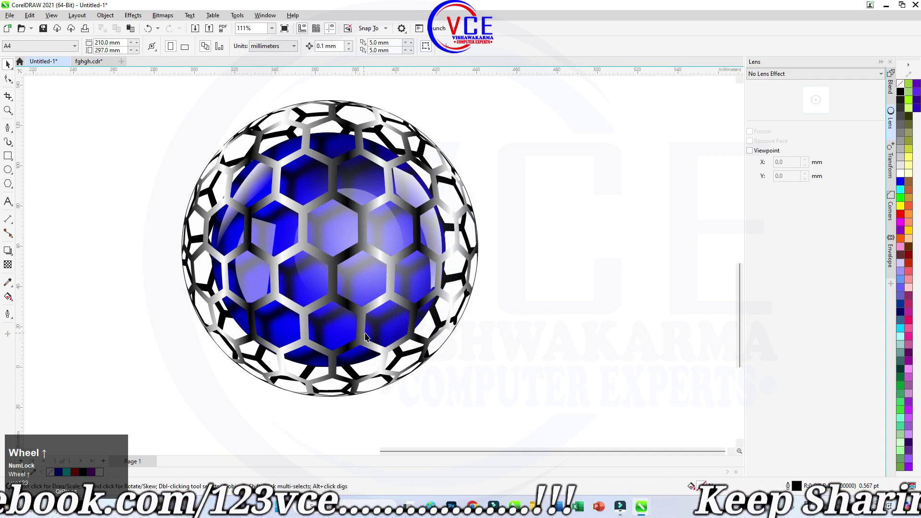
scroll(down, 3)
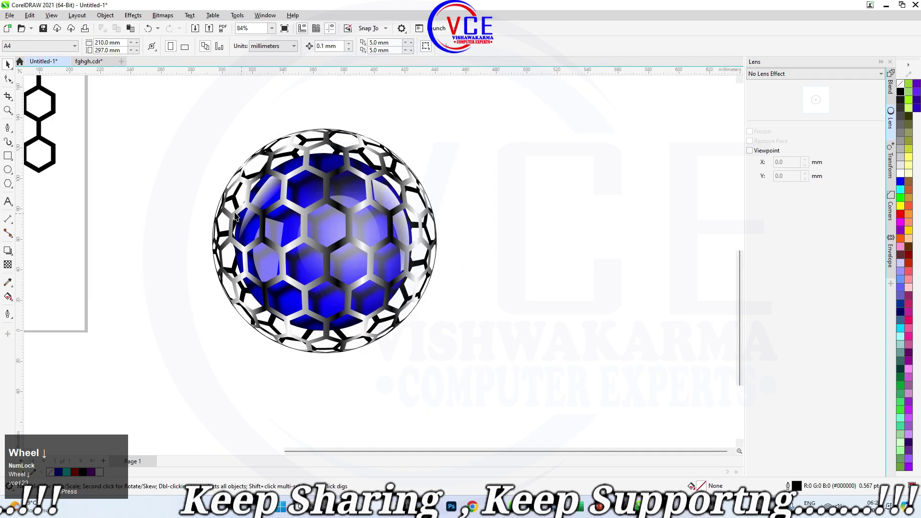
Step: Draw a rectangle framing the caged sphere and fill it solid red as a backdrop
drag(12, 159, 875, 199)
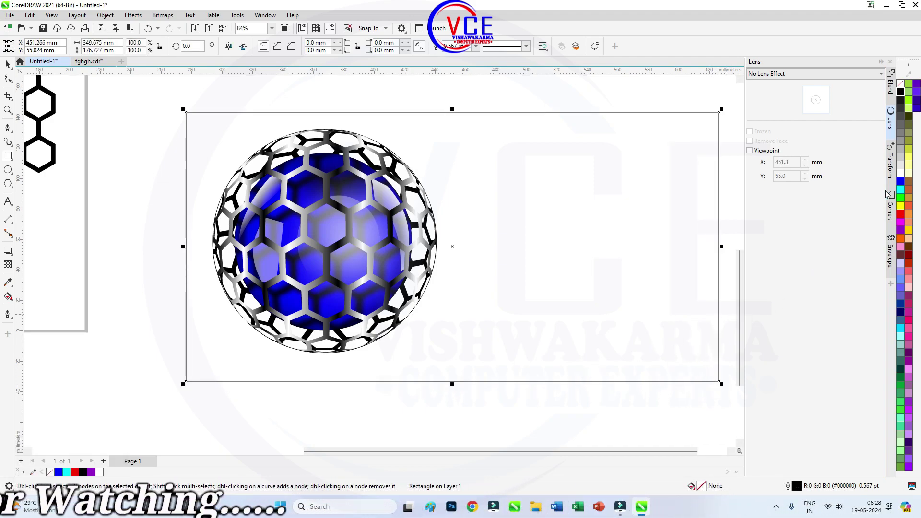
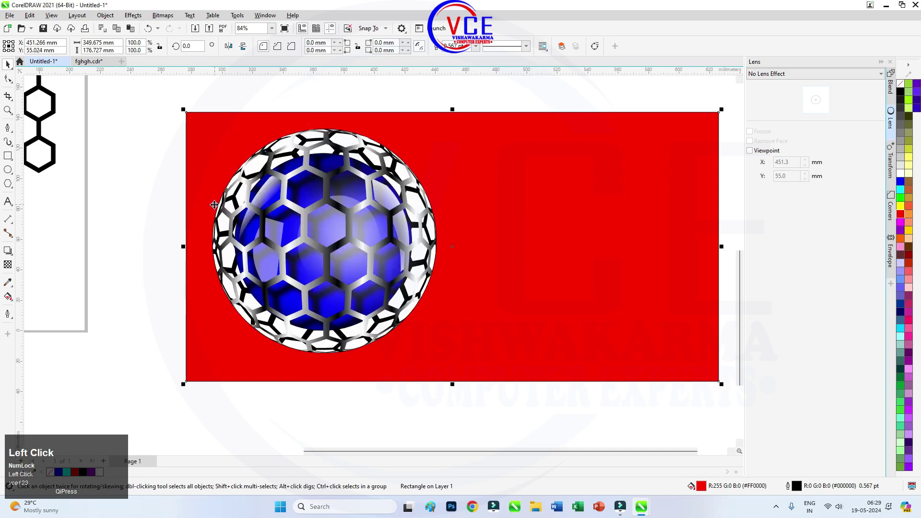
Step: Drag the metallic shell downward off the sphere
scroll(down, 3)
scroll(up, 3)
scroll(down, 3)
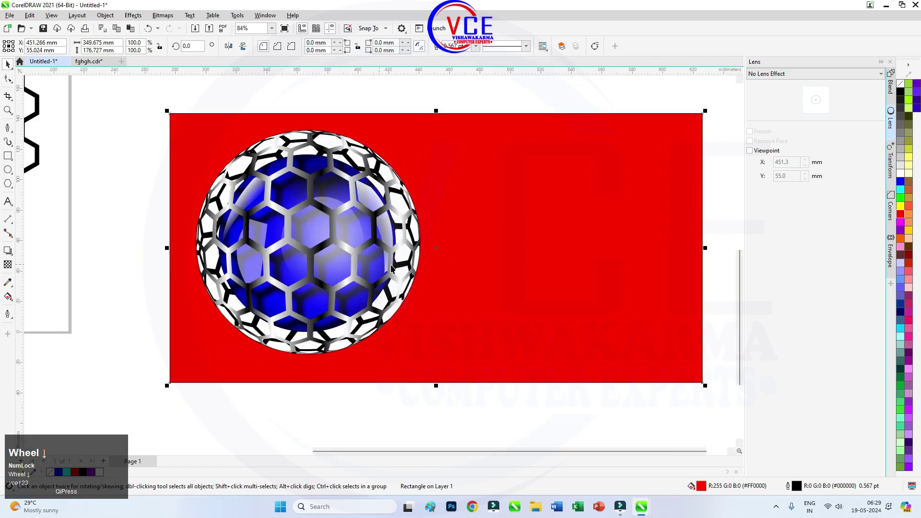
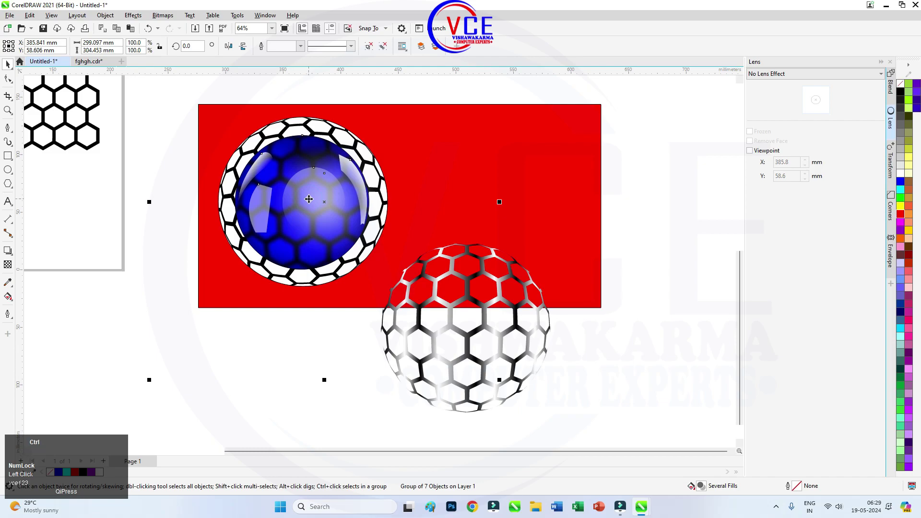
Step: Fit the glossy blue sphere group into the metallic honeycomb shell, keeping the white honeycomb disc intact
key(ctrl+r)
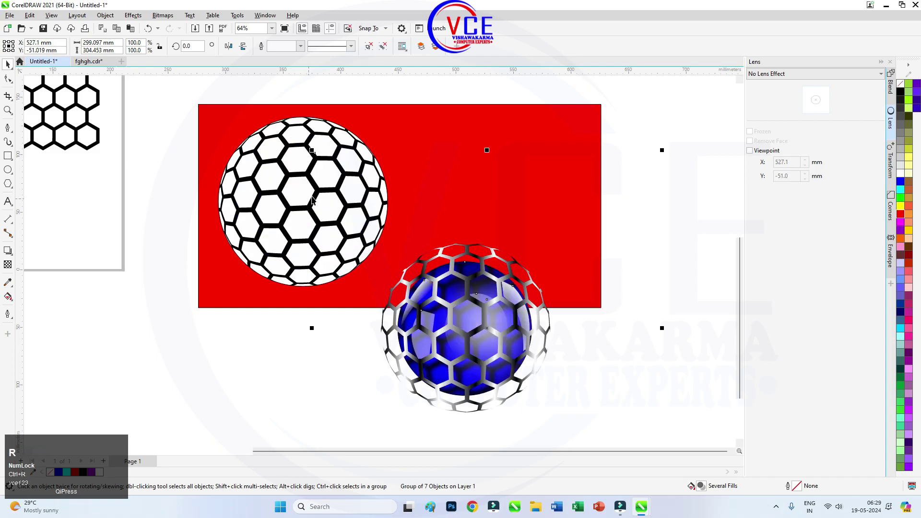
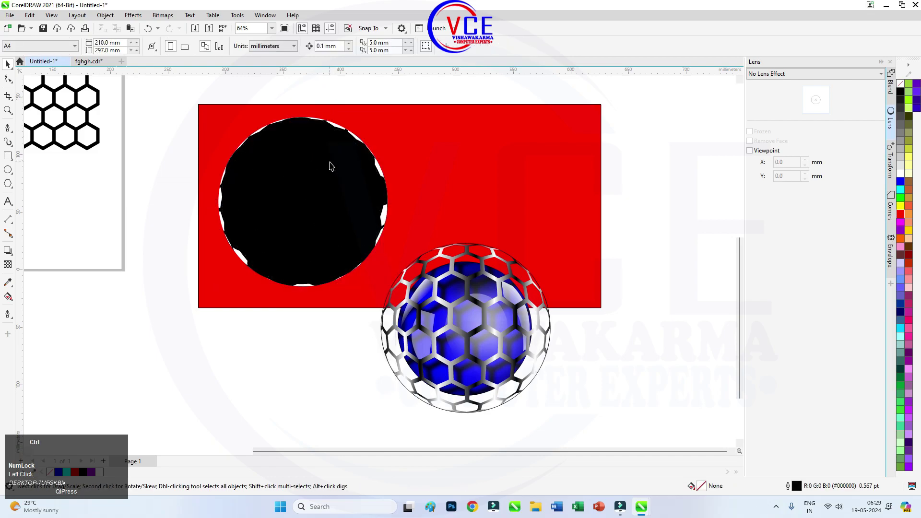
key(ctrl+z)
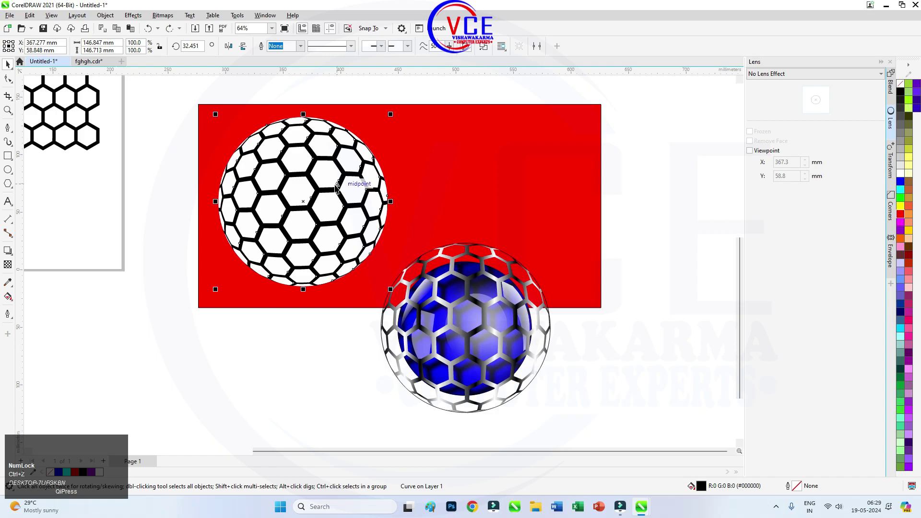
key(F10)
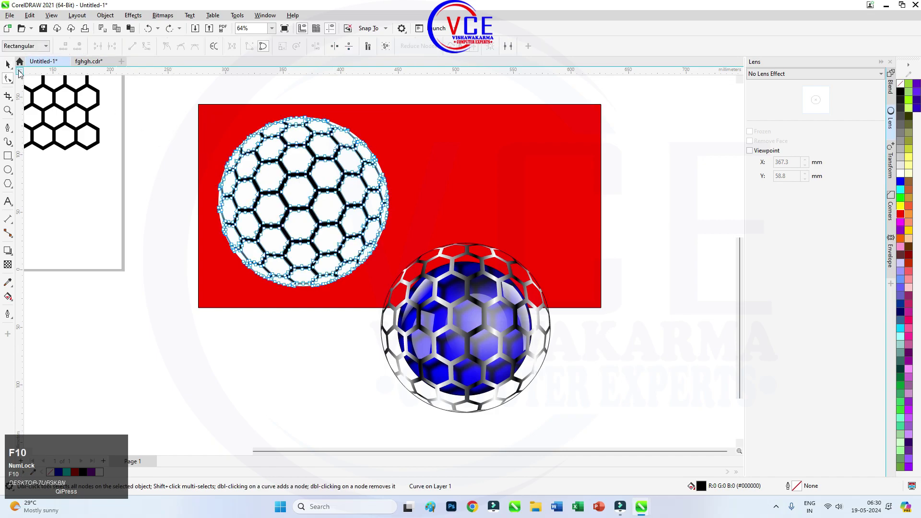
drag(13, 66, 327, 186)
key(ctrl+z)
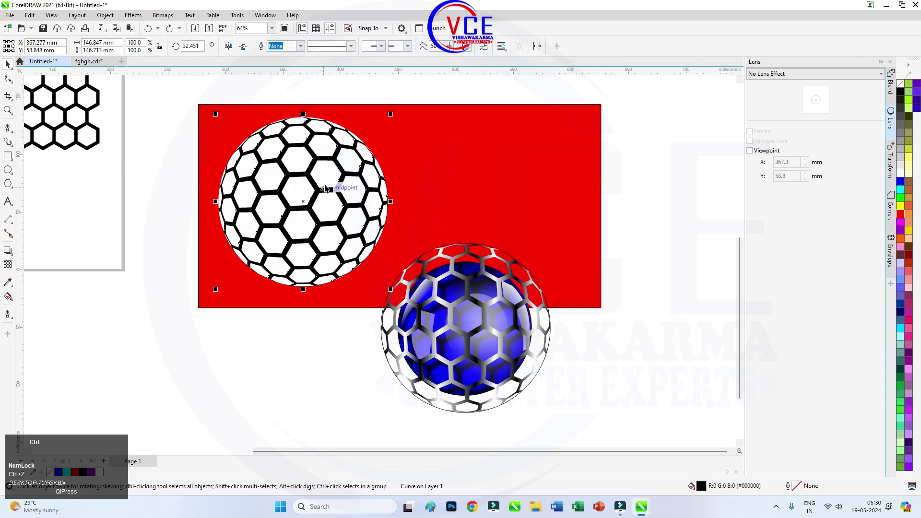
Step: Remove the leftover white honeycomb curve and the white circle beneath the caged sphere
key(ctrl+r)
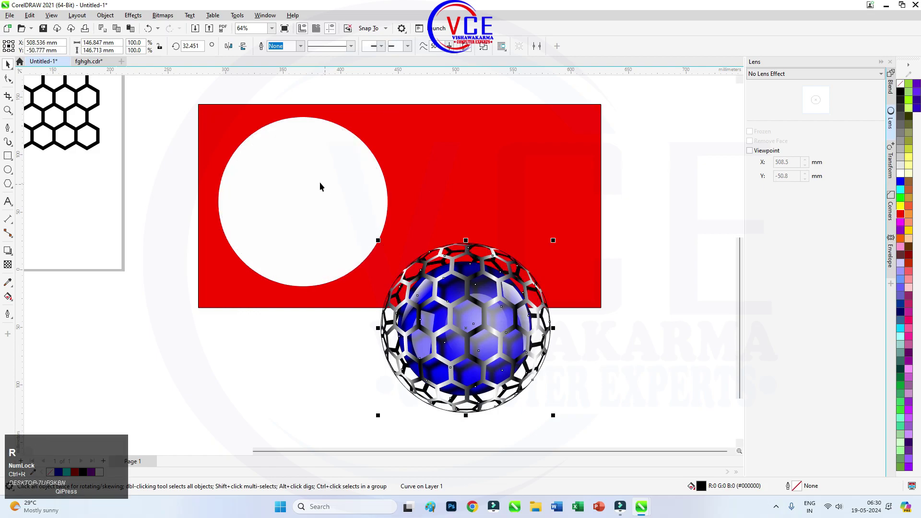
click(321, 186)
key(Delete)
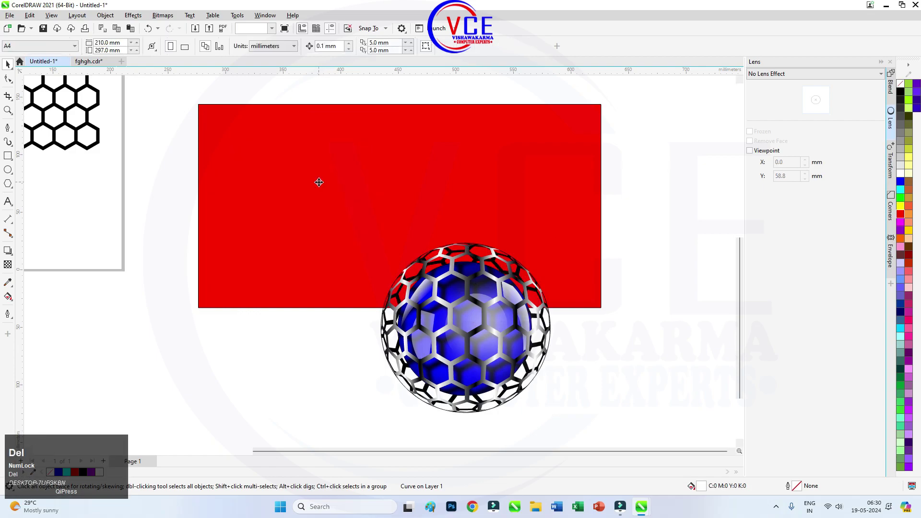
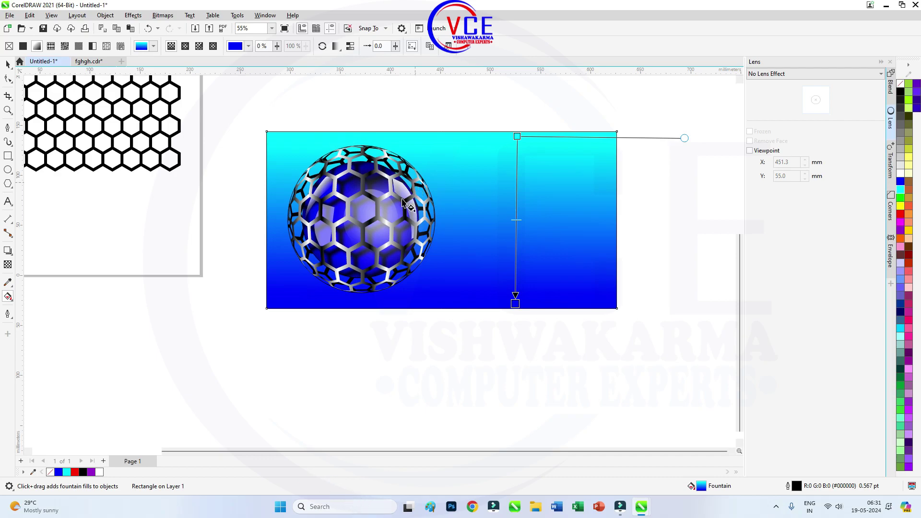
Step: Finish the cyan-to-blue linear fountain fill on the backdrop rectangle behind the caged sphere
click(8, 66)
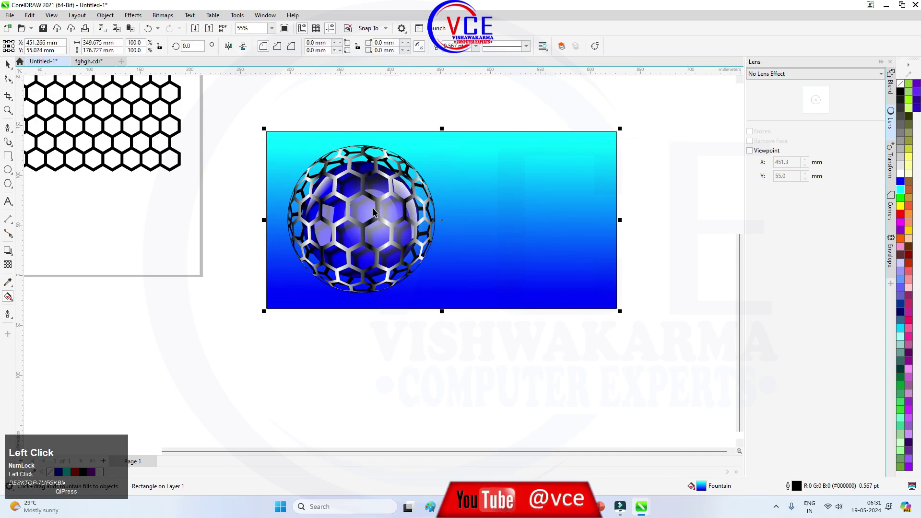
scroll(down, 3)
scroll(up, 3)
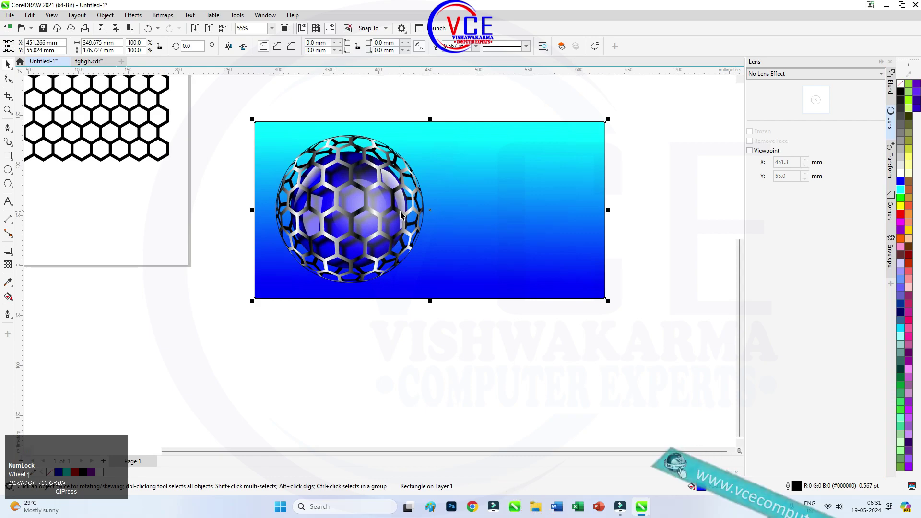
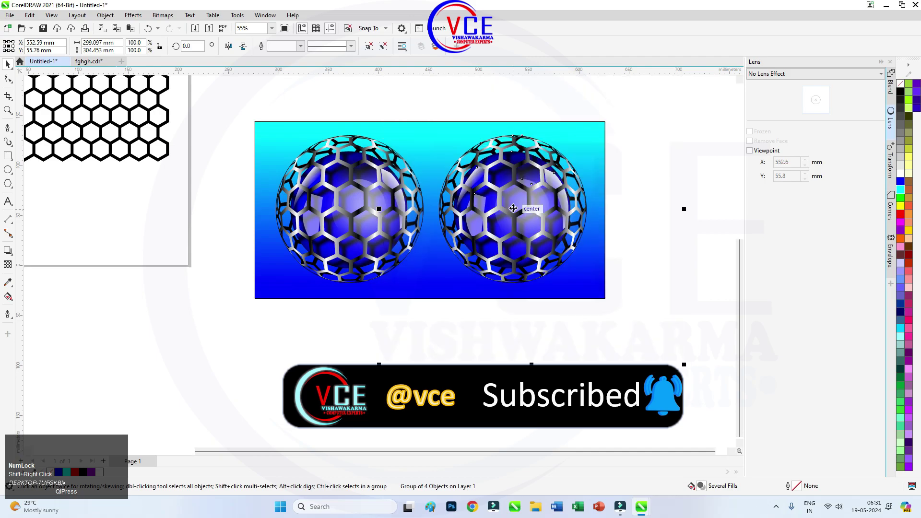
Step: Convert the right-hand sphere copy to a bitmap and shift its hue toward violet
click(691, 122)
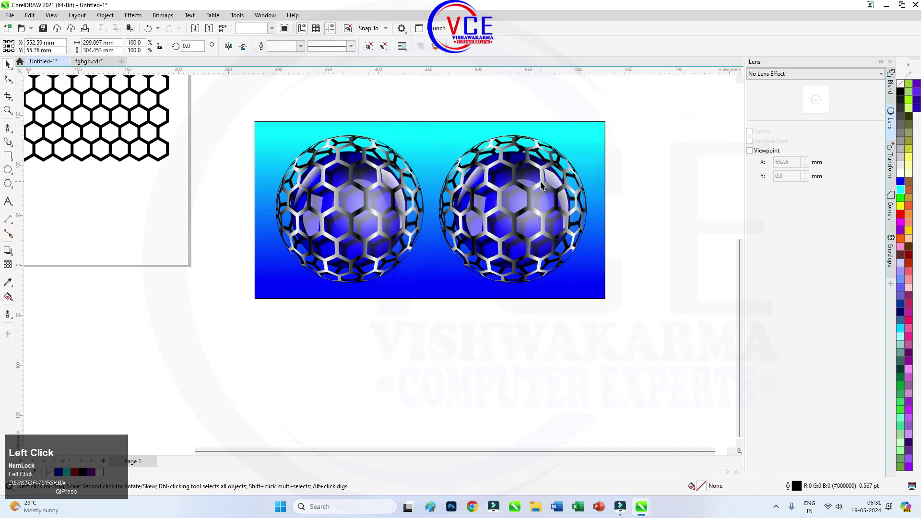
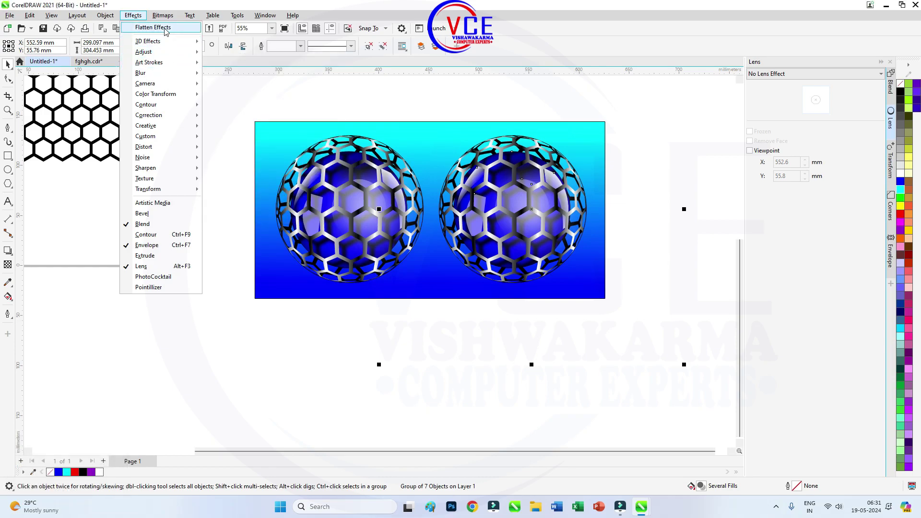
click(167, 30)
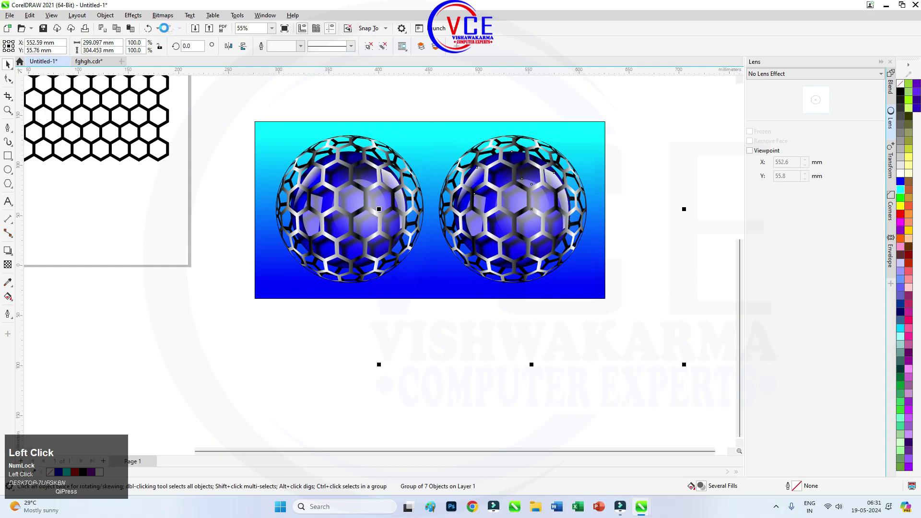
drag(134, 17, 223, 230)
click(223, 230)
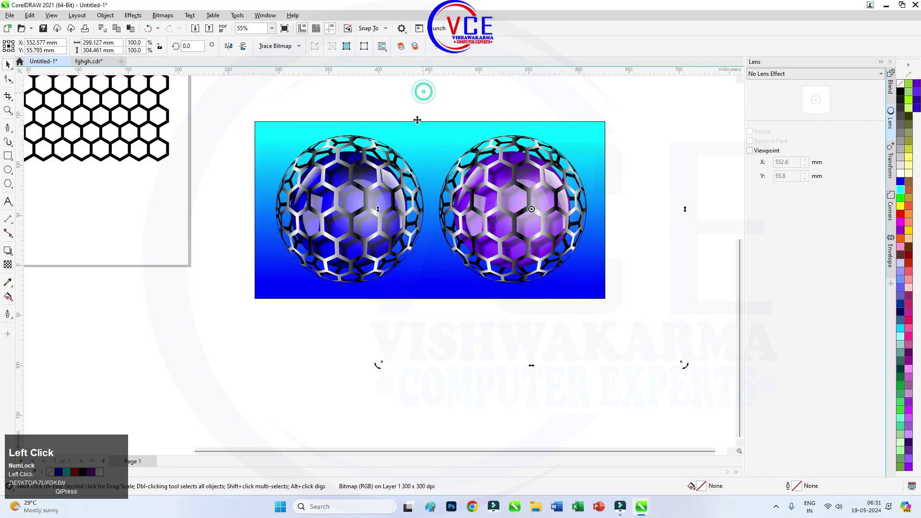
scroll(up, 3)
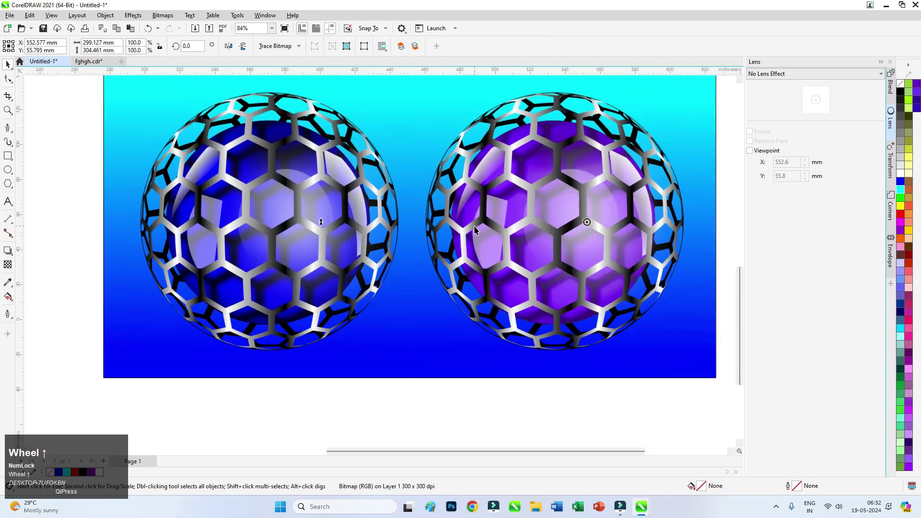